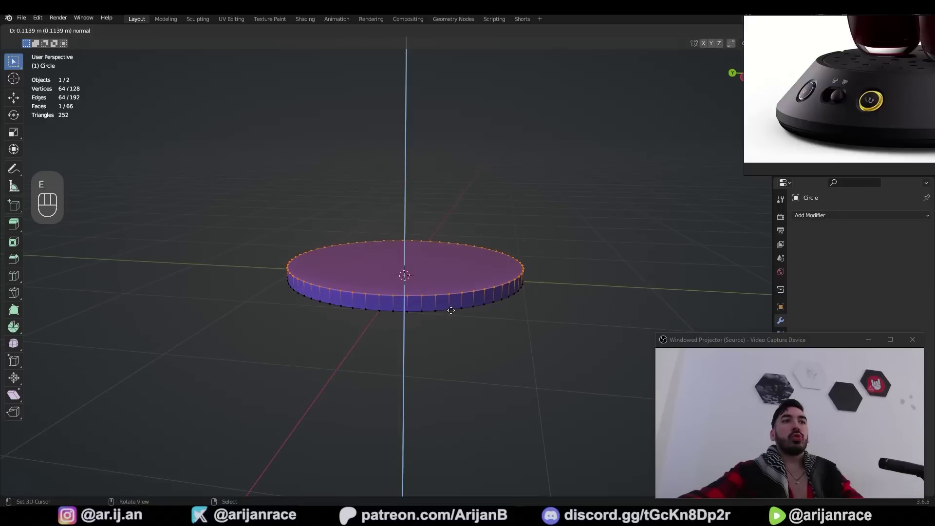
Step: Scale the disc's extruded top inward and add loop cuts along the sloping side
{"action": "key", "text": "s"}
{"action": "key", "text": "ctrl+r"}
{"action": "key", "text": "g"}
{"action": "key", "text": "ctrl+r"}
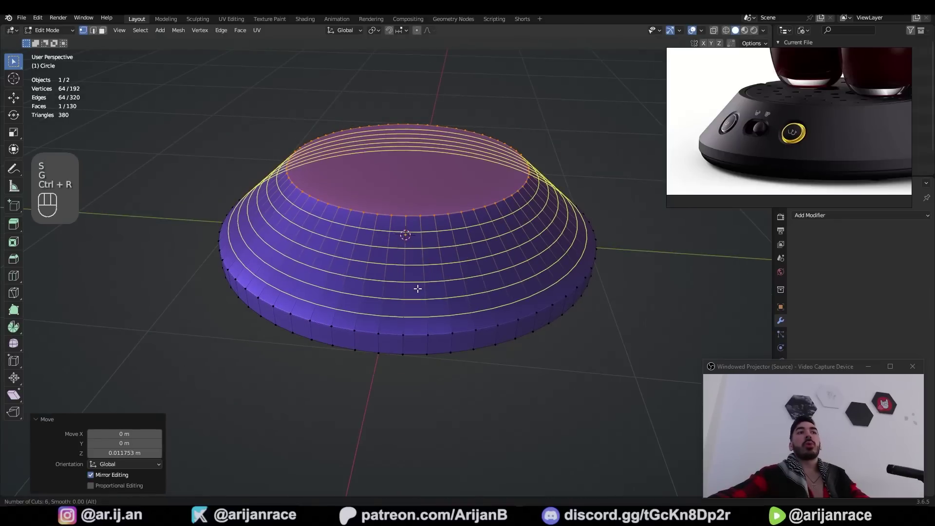
{"action": "left_click", "coordinate": [376, 253]}
{"action": "key", "text": "3"}
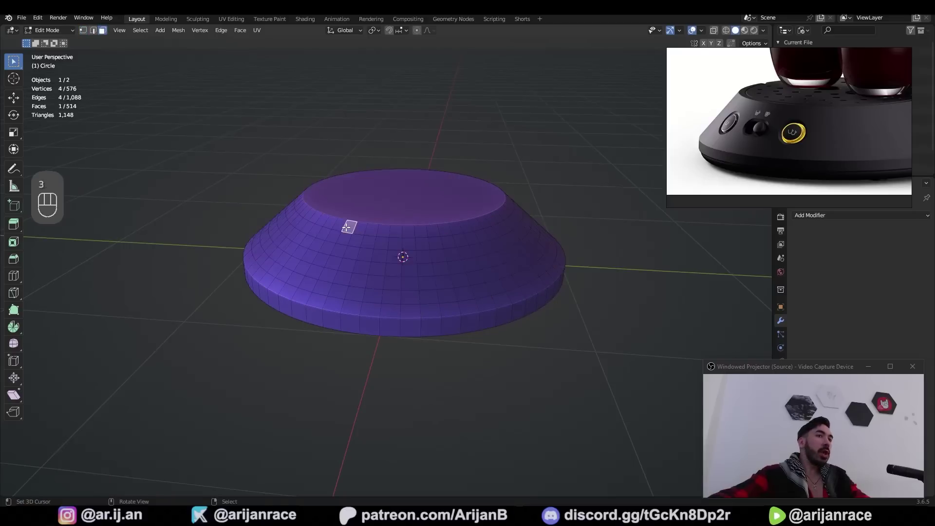
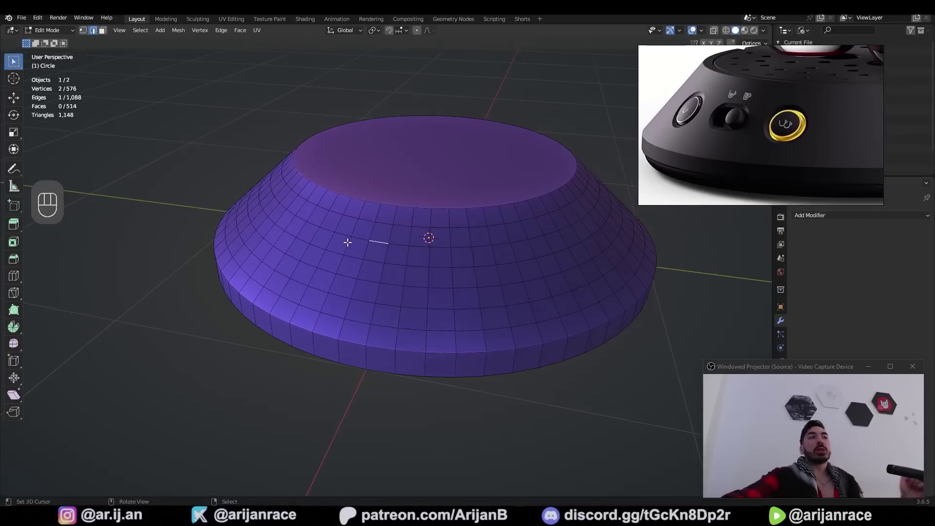
Step: Inset and adjust the base's top faces before adding the helper cylinder
{"action": "key", "text": "3"}
{"action": "left_click", "coordinate": [422, 307]}
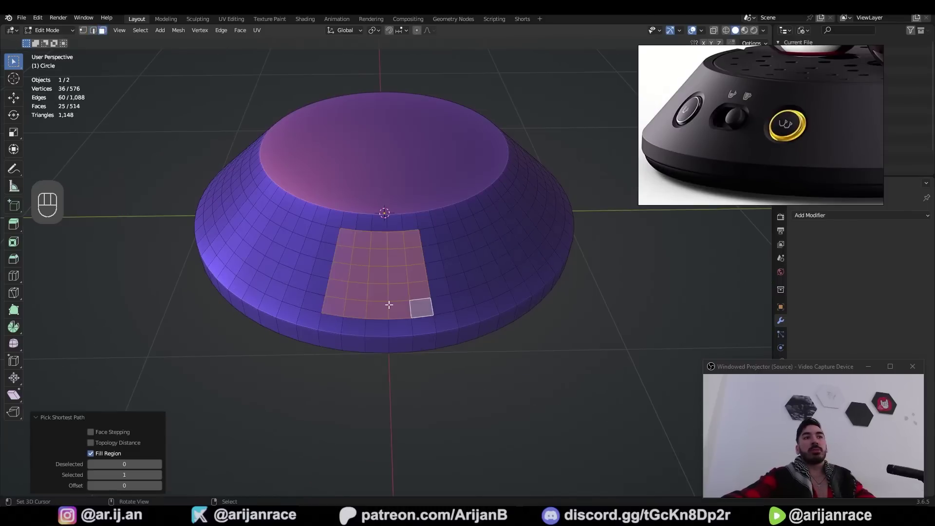
{"action": "key", "text": "i"}
{"action": "key", "text": "x"}
{"action": "key", "text": "1"}
{"action": "left_click", "coordinate": [365, 232]}
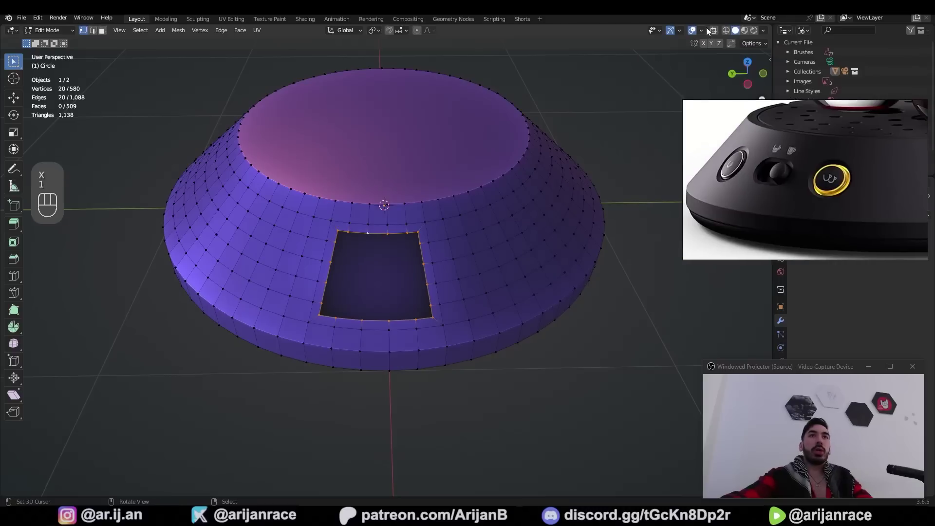
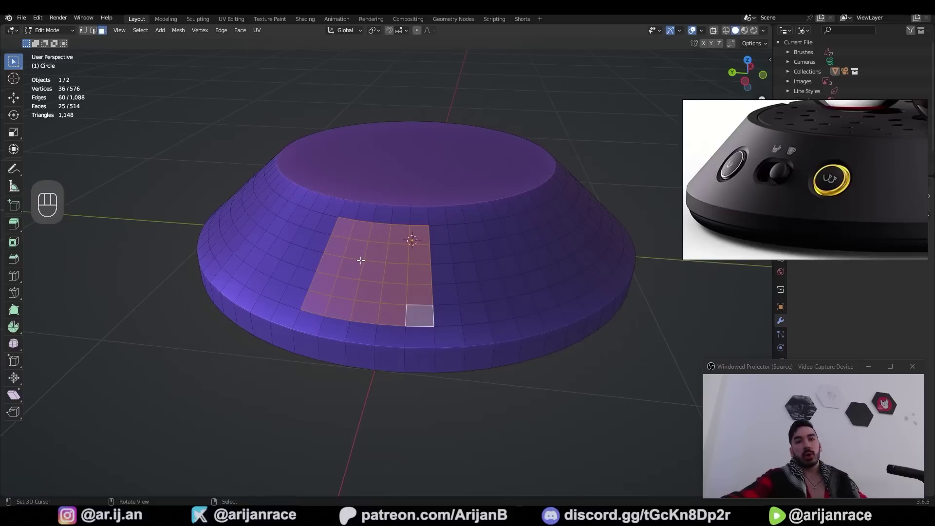
Step: Snap the cursor onto the base's sloping side in Edit Mode with Shift+S
{"action": "key", "text": "2"}
{"action": "key", "text": "1"}
{"action": "key", "text": "shift+s"}
{"action": "key", "text": "2"}
{"action": "left_click", "coordinate": [391, 274]}
{"action": "key", "text": "shift+s"}
{"action": "left_click_drag", "start_coordinate": [388, 277], "coordinate": [342, 263]}
{"action": "key", "text": "Tab"}
Step: Add a cylinder, scale it down and enable face-project snapping to place it on the slope
{"action": "key", "text": "shift+a"}
{"action": "left_click", "coordinate": [373, 314]}
{"action": "key", "text": "s"}
{"action": "left_click", "coordinate": [389, 33]}
{"action": "left_click_drag", "start_coordinate": [403, 33], "coordinate": [362, 208]}
Step: Position the helper cylinder against the base's sloping side in wireframe view
{"action": "key", "text": "g"}
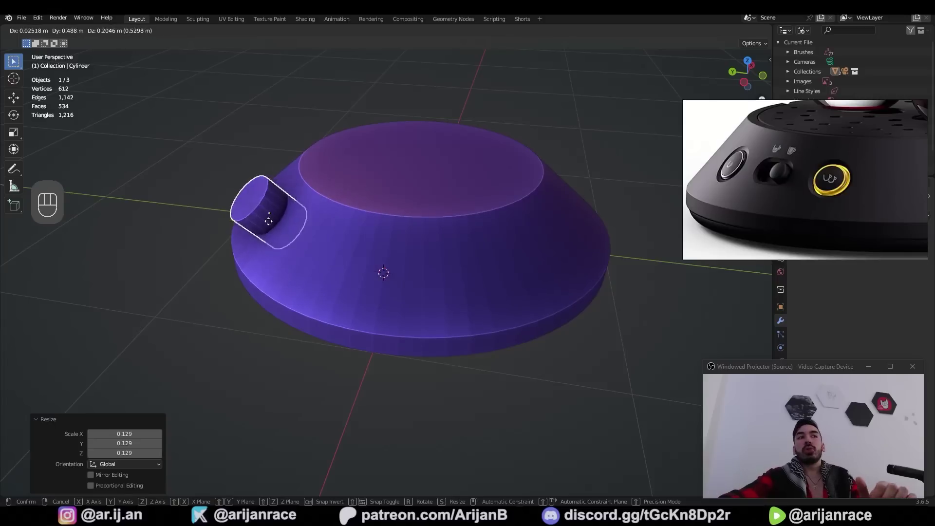
{"action": "key", "text": "g"}
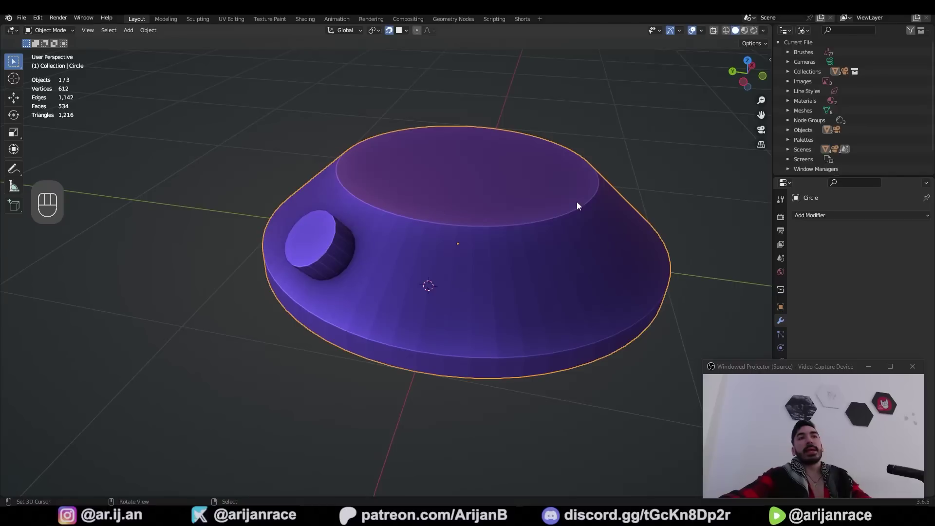
{"action": "left_click_drag", "start_coordinate": [832, 222], "coordinate": [737, 269]}
{"action": "left_click_drag", "start_coordinate": [904, 254], "coordinate": [329, 259]}
{"action": "left_click_drag", "start_coordinate": [329, 260], "coordinate": [354, 254]}
{"action": "key", "text": "z"}
{"action": "left_click_drag", "start_coordinate": [354, 254], "coordinate": [389, 319]}
{"action": "middle_click", "coordinate": [389, 319]}
{"action": "key", "text": "g"}
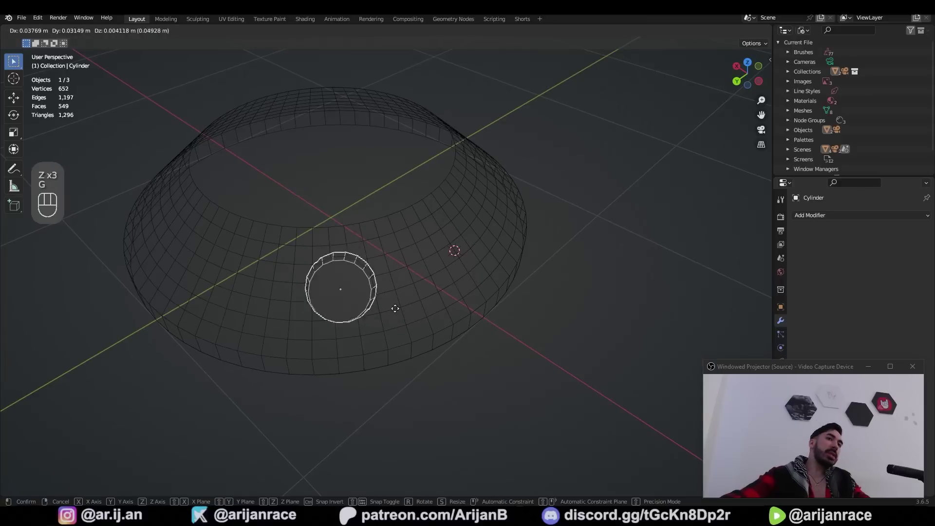
{"action": "left_click_drag", "start_coordinate": [368, 317], "coordinate": [407, 310]}
{"action": "left_click_drag", "start_coordinate": [406, 309], "coordinate": [358, 308]}
{"action": "left_click", "coordinate": [300, 304]}
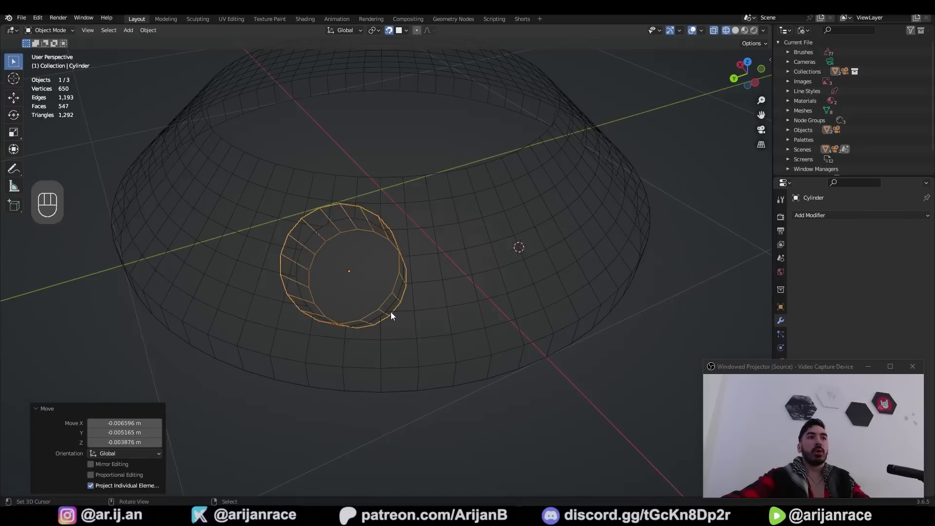
{"action": "key", "text": "z"}
Step: Cut the round hole into the slope with the cylinder, delete its faces and remove the cylinder
{"action": "key", "text": "ctrl+a"}
{"action": "left_click_drag", "start_coordinate": [463, 265], "coordinate": [483, 260]}
{"action": "left_click", "coordinate": [381, 272]}
{"action": "key", "text": "x"}
{"action": "middle_click", "coordinate": [384, 274]}
{"action": "left_click", "coordinate": [392, 220]}
{"action": "key", "text": "Tab"}
{"action": "key", "text": "1"}
{"action": "key", "text": "3"}
{"action": "key", "text": "x"}
{"action": "key", "text": "1"}
{"action": "key", "text": "a"}
{"action": "key", "text": "2"}
{"action": "left_click", "coordinate": [268, 230]}
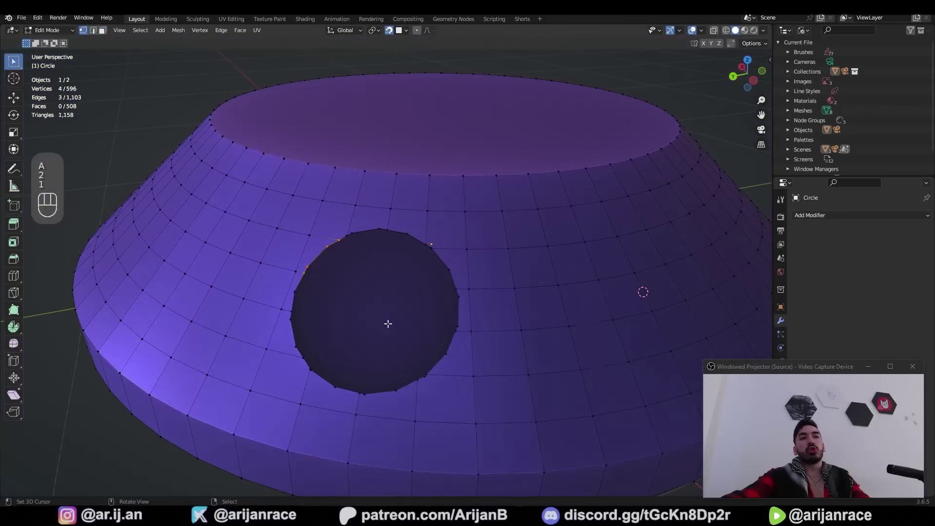
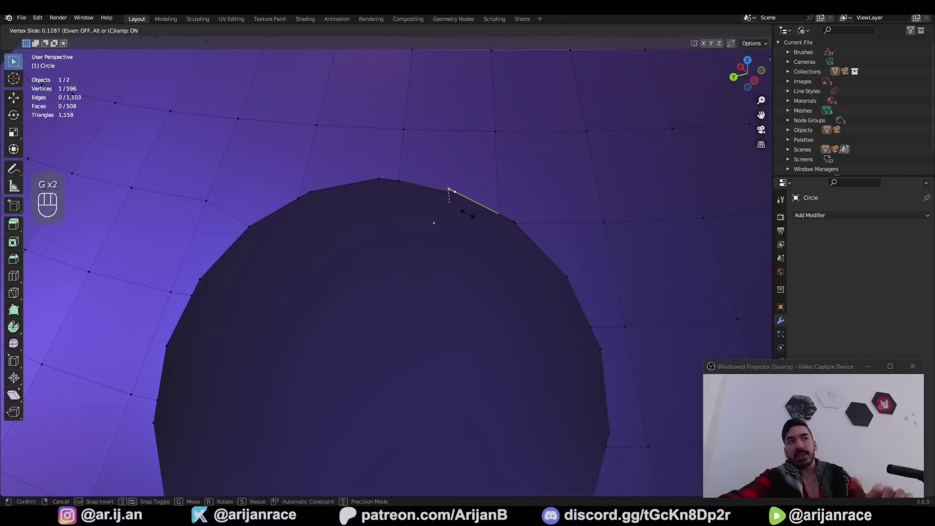
Step: Vertex-slide the hole's edge vertices onto the surrounding edge loops
{"action": "key", "text": "ctrl+z"}
{"action": "key", "text": "g"}
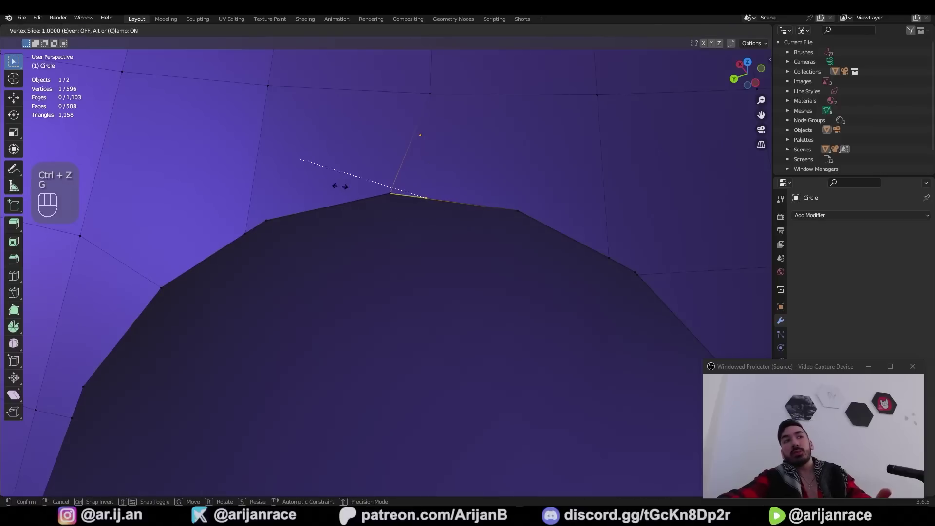
{"action": "left_click", "coordinate": [390, 195]}
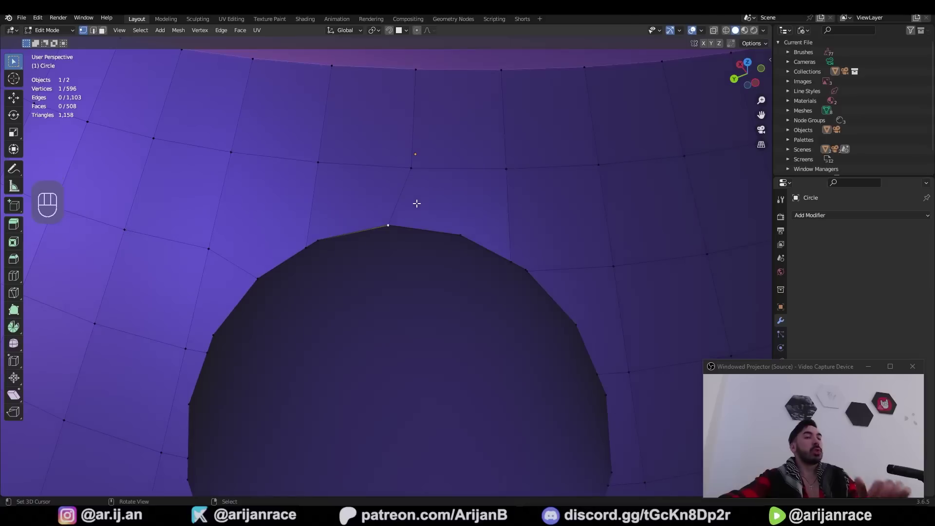
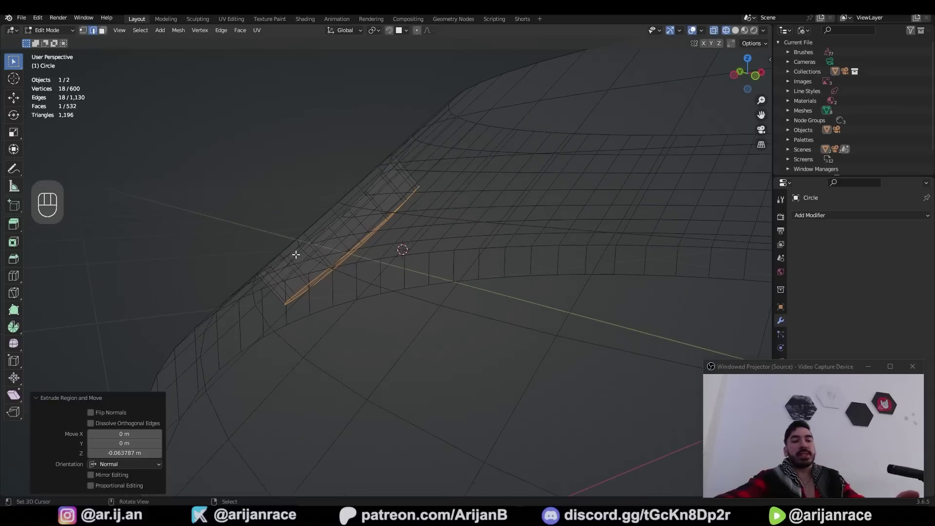
Step: Scale the extruded rim inward to close the recessed socket
{"action": "key", "text": "s"}
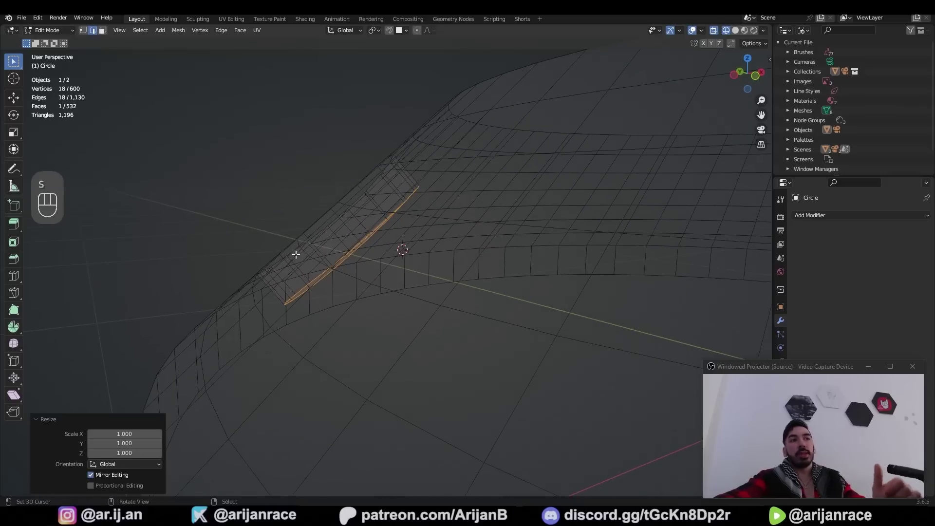
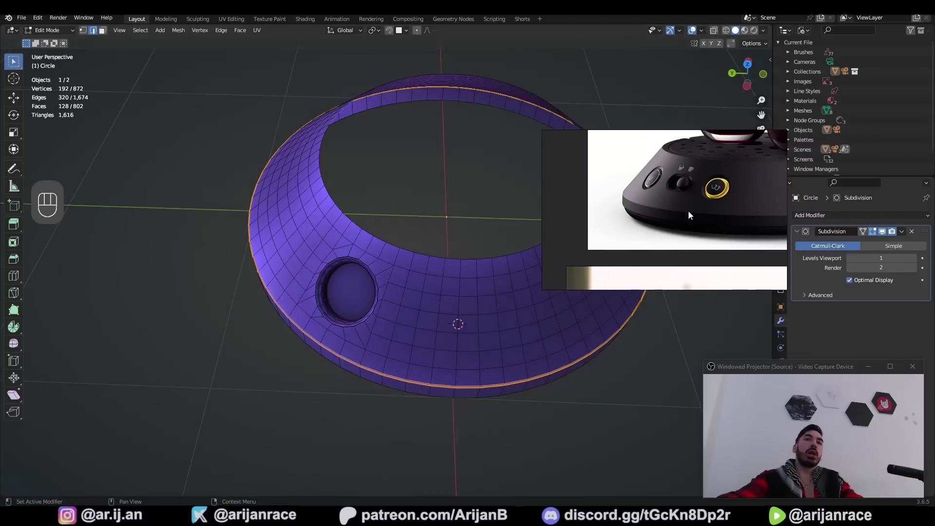
Step: From top view in wireframe, box-select and delete half of the base for mirroring
{"action": "key", "text": "KP_7"}
{"action": "key", "text": "z"}
{"action": "key", "text": "1"}
{"action": "key", "text": "a"}
{"action": "key", "text": "b"}
{"action": "key", "text": "x"}
{"action": "key", "text": "Tab"}
Step: Add a Mirror modifier on the Y axis and move it above the Subdivision modifier
{"action": "left_click_drag", "start_coordinate": [818, 221], "coordinate": [745, 334]}
{"action": "left_click", "coordinate": [876, 260]}
{"action": "left_click", "coordinate": [864, 262]}
{"action": "left_click_drag", "start_coordinate": [426, 339], "coordinate": [519, 272]}
{"action": "left_click_drag", "start_coordinate": [927, 251], "coordinate": [930, 228]}
{"action": "key", "text": "z"}
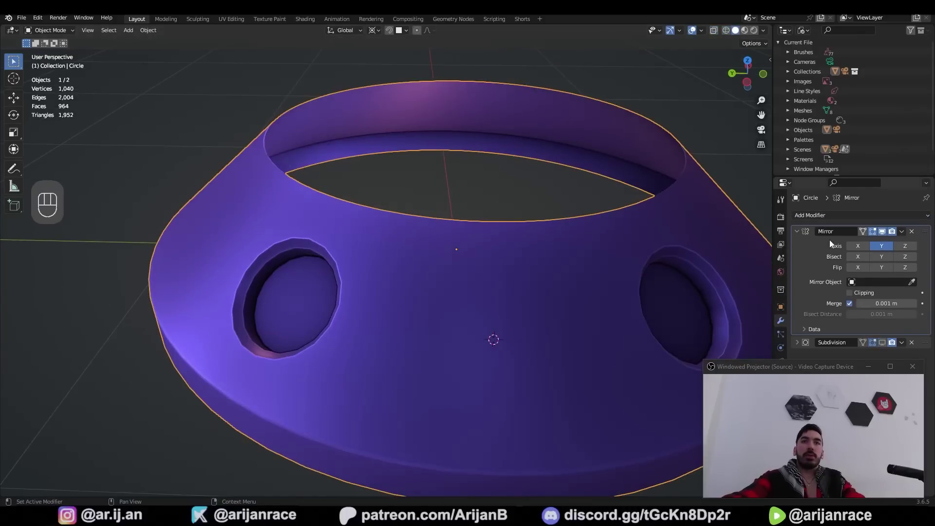
Step: Fix the mirror seam vertices in Edit Mode so the mirrored base joins seamlessly
{"action": "key", "text": "Tab"}
{"action": "key", "text": "Tab"}
{"action": "key", "text": "Tab"}
{"action": "key", "text": "1"}
{"action": "middle_click", "coordinate": [462, 232]}
{"action": "left_click", "coordinate": [477, 223]}
{"action": "key", "text": "Tab"}
{"action": "key", "text": "Tab"}
{"action": "key", "text": "1"}
{"action": "left_click", "coordinate": [485, 223]}
{"action": "key", "text": "g"}
{"action": "key", "text": "Tab"}
{"action": "left_click_drag", "start_coordinate": [930, 251], "coordinate": [910, 218]}
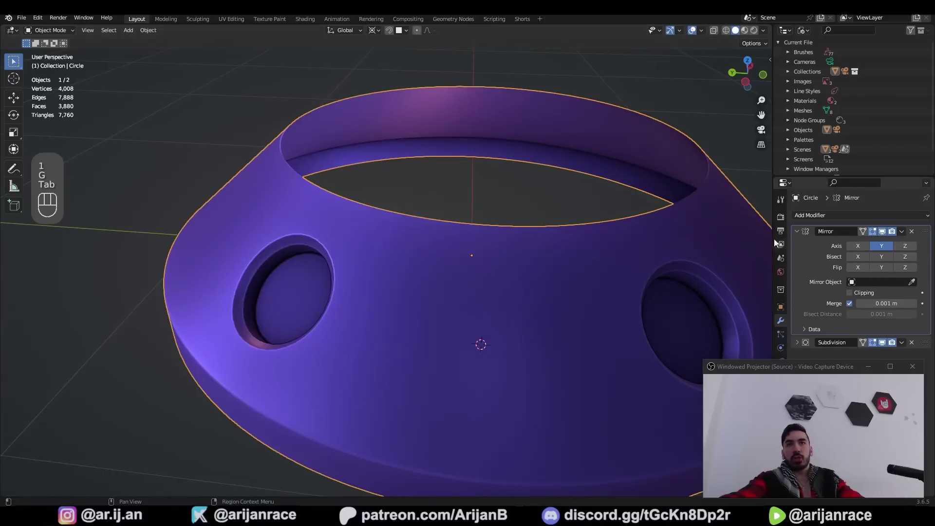
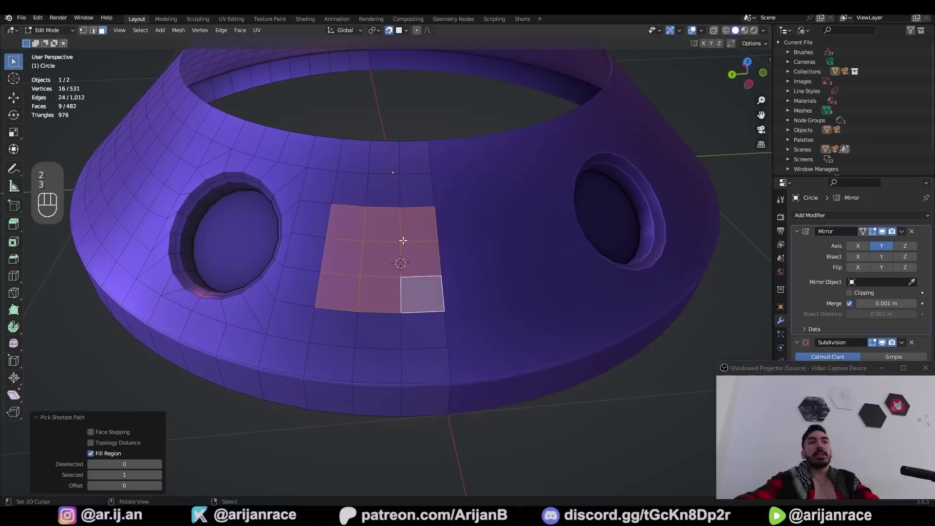
Step: Slide an edge loop and inset the front faces between the sockets into a square patch
{"action": "key", "text": "g"}
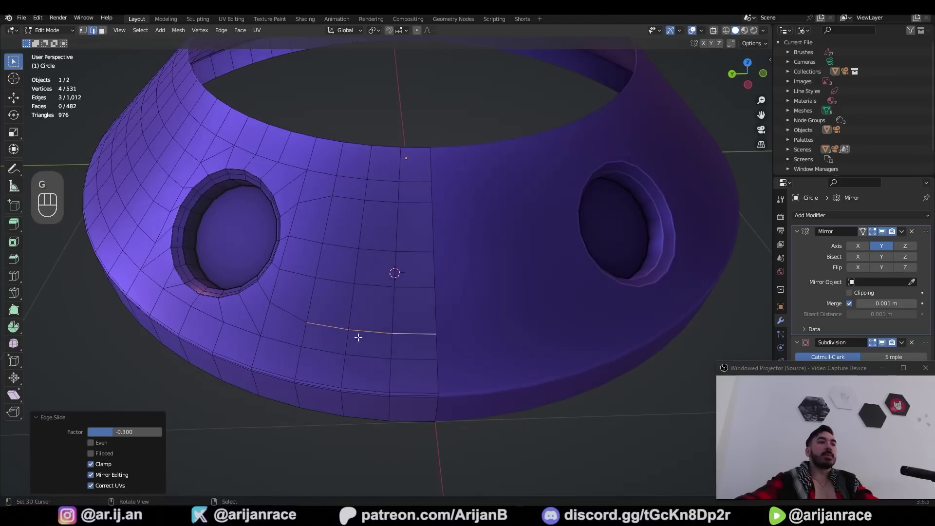
{"action": "key", "text": "3"}
{"action": "key", "text": "i"}
{"action": "left_click", "coordinate": [111, 392]}
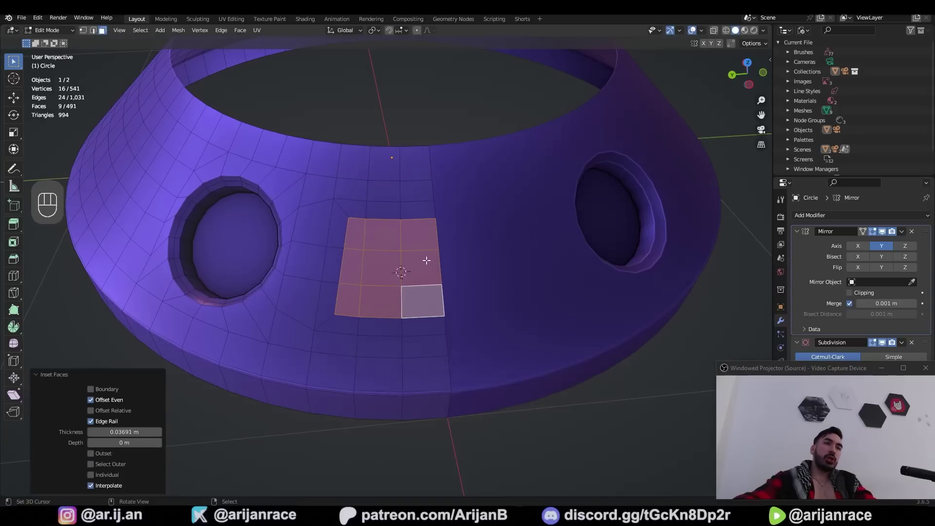
Step: Select the patch's border edges around the inset region
{"action": "key", "text": "2"}
{"action": "left_click_drag", "start_coordinate": [380, 210], "coordinate": [349, 209]}
{"action": "left_click", "coordinate": [333, 229]}
{"action": "left_click", "coordinate": [321, 278]}
{"action": "left_click_drag", "start_coordinate": [329, 269], "coordinate": [327, 281]}
{"action": "left_click", "coordinate": [331, 306]}
{"action": "left_click_drag", "start_coordinate": [340, 327], "coordinate": [364, 330]}
{"action": "left_click", "coordinate": [393, 331]}
{"action": "middle_click", "coordinate": [359, 219]}
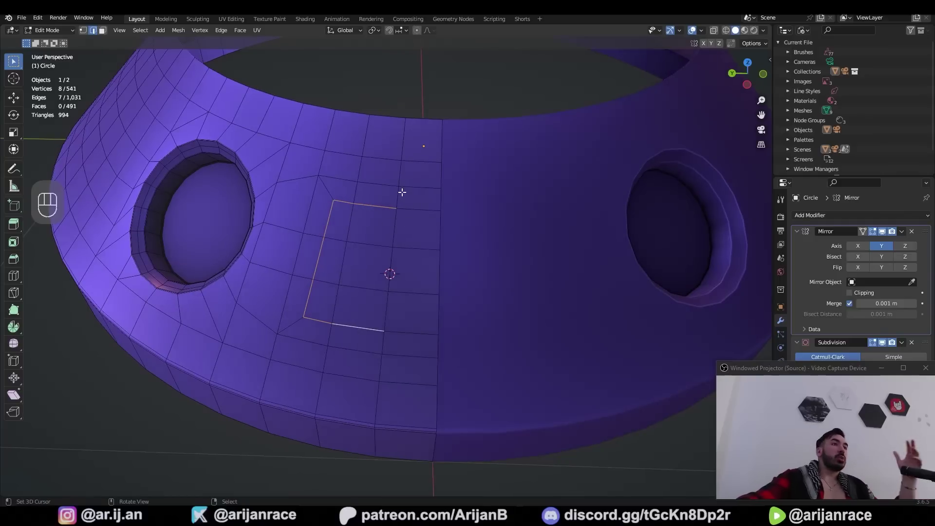
Step: Snap the cursor to the patch and add a new Circle with 14 vertices
{"action": "key", "text": "2"}
{"action": "key", "text": "2"}
{"action": "left_click", "coordinate": [408, 272]}
{"action": "key", "text": "shift+s"}
{"action": "left_click", "coordinate": [438, 270]}
{"action": "key", "text": "Tab"}
{"action": "key", "text": "shift+a"}
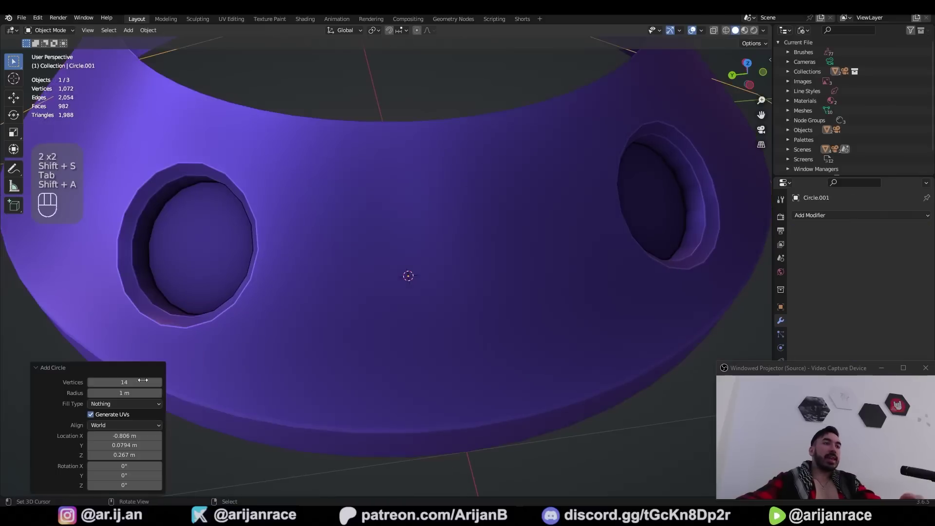
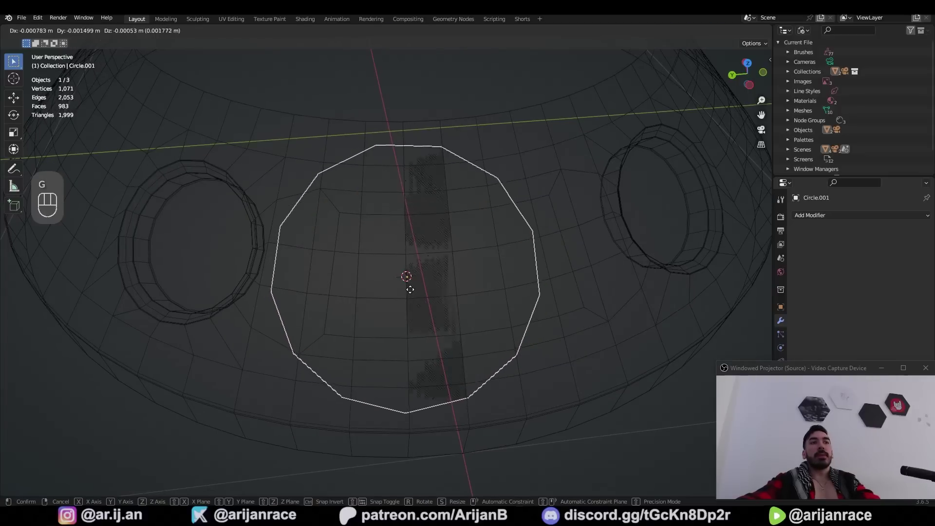
Step: Scale down the new circle, move and rotate its edges into a small outline ring
{"action": "key", "text": "s"}
{"action": "key", "text": "Tab"}
{"action": "key", "text": "2"}
{"action": "key", "text": "g"}
{"action": "key", "text": "r"}
{"action": "key", "text": "Tab"}
{"action": "left_click_drag", "start_coordinate": [394, 234], "coordinate": [371, 345]}
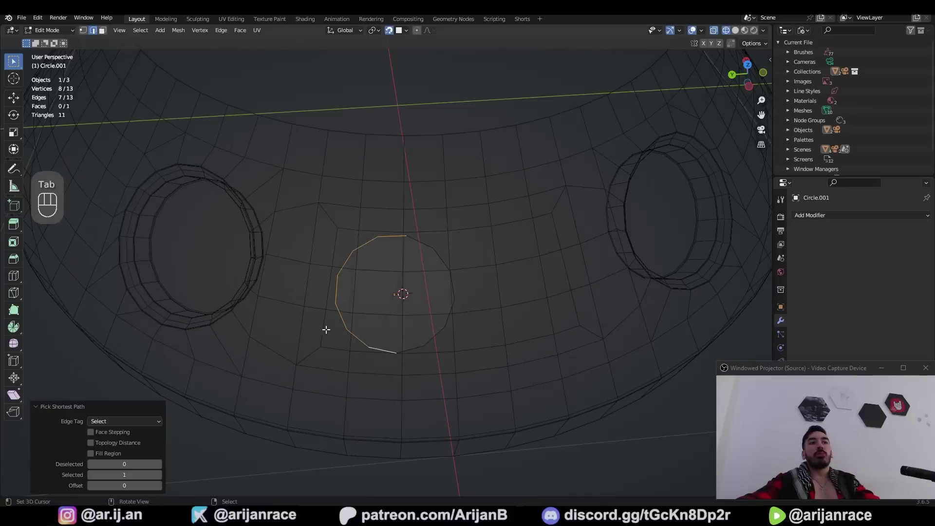
{"action": "key", "text": "Tab"}
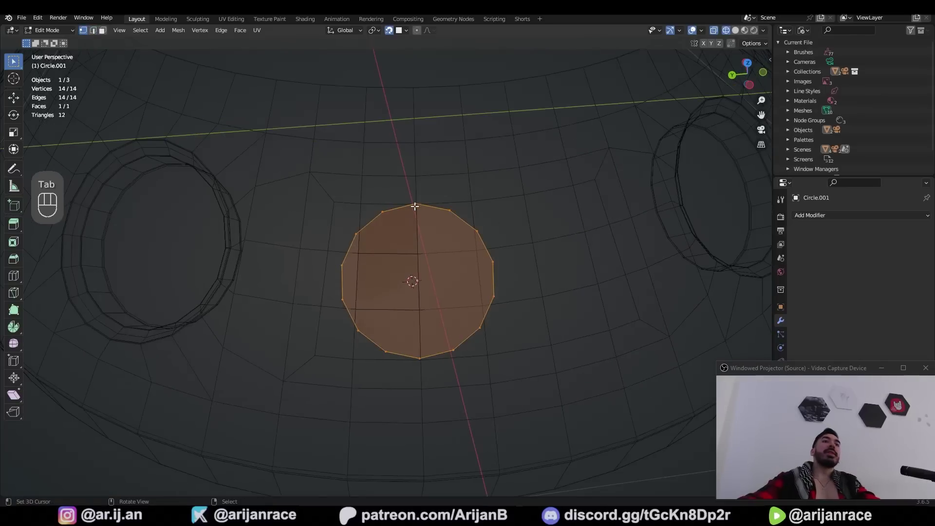
{"action": "key", "text": "Tab"}
{"action": "middle_click", "coordinate": [375, 231]}
Step: Add a Shrinkwrap modifier targeting the base and move the ring along its local Z onto the surface
{"action": "left_click", "coordinate": [388, 35]}
{"action": "left_click_drag", "start_coordinate": [400, 33], "coordinate": [553, 300]}
{"action": "left_click_drag", "start_coordinate": [822, 335], "coordinate": [821, 327]}
{"action": "middle_click", "coordinate": [519, 309]}
{"action": "key", "text": "z"}
{"action": "left_click_drag", "start_coordinate": [860, 248], "coordinate": [860, 270]}
{"action": "left_click", "coordinate": [912, 256]}
{"action": "left_click_drag", "start_coordinate": [412, 267], "coordinate": [446, 281]}
{"action": "key", "text": "z"}
{"action": "middle_click", "coordinate": [415, 268]}
{"action": "left_click", "coordinate": [363, 251]}
{"action": "key", "text": "g"}
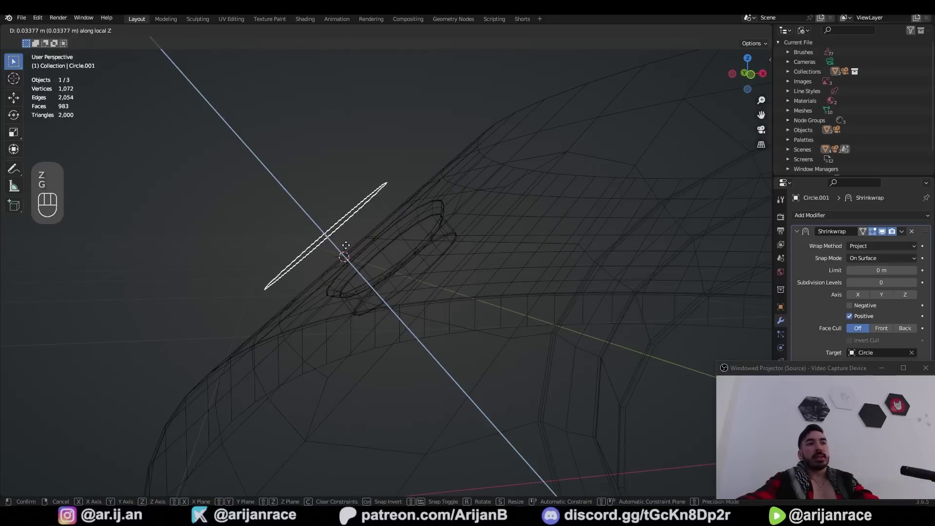
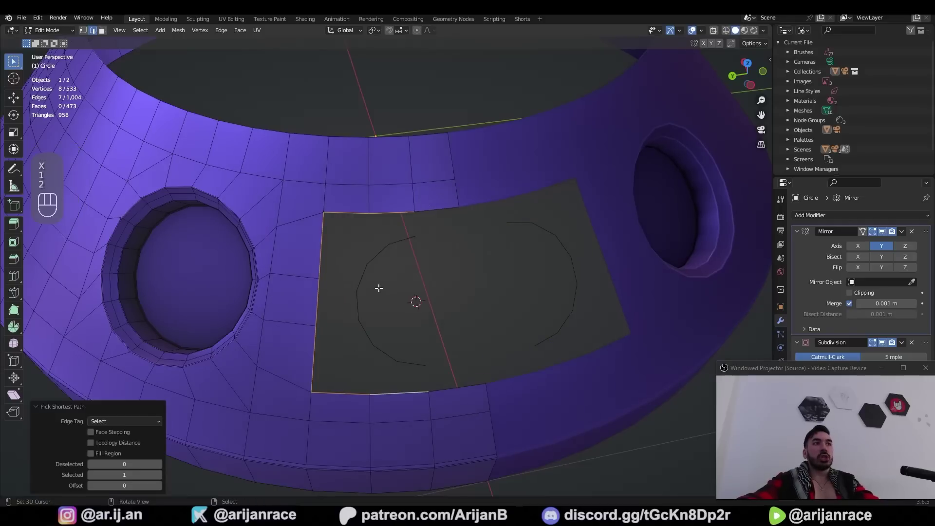
Step: Bridge the hole's rim to the patch border with Bridge Edge Loops
{"action": "left_click", "coordinate": [405, 361]}
{"action": "key", "text": "w"}
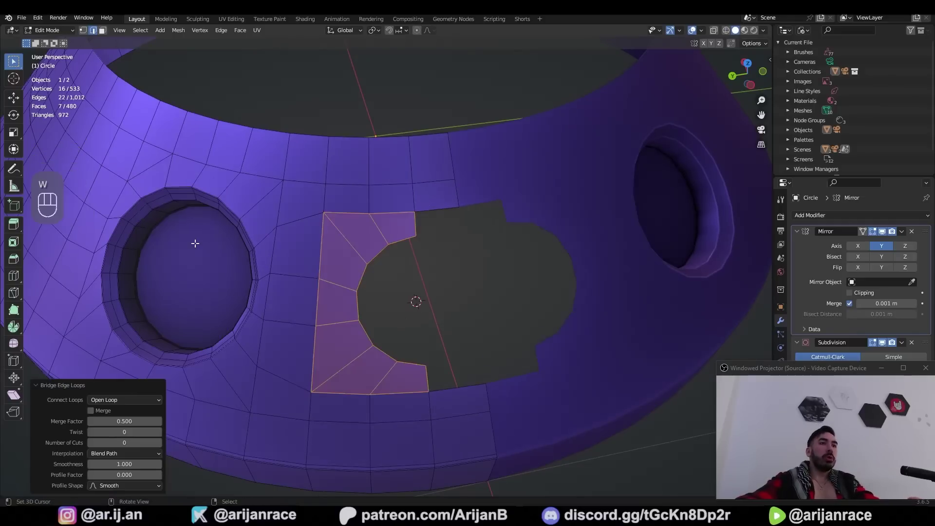
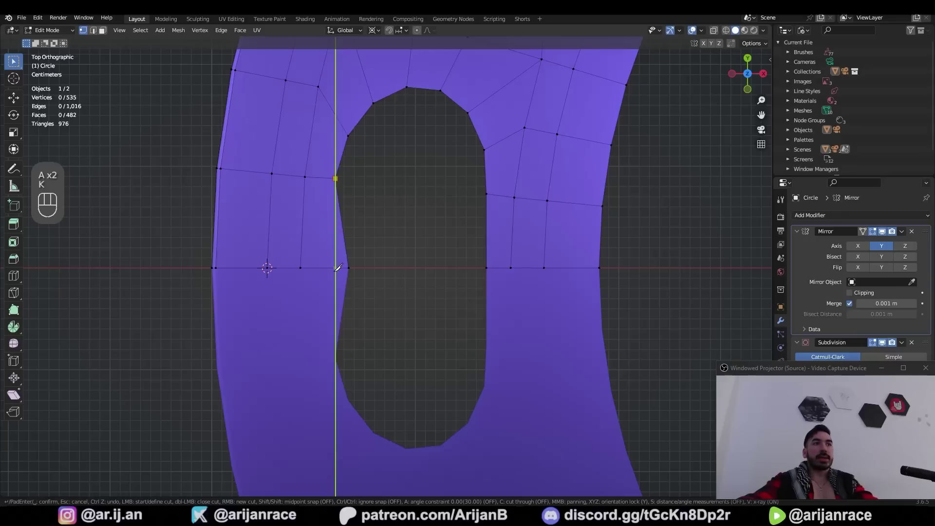
Step: Delete stray geometry and vertex-slide the slot's edges into even quads
{"action": "left_click", "coordinate": [345, 268]}
{"action": "key", "text": "x"}
{"action": "left_click_drag", "start_coordinate": [324, 293], "coordinate": [369, 258]}
{"action": "key", "text": "Tab"}
{"action": "middle_click", "coordinate": [391, 276]}
{"action": "key", "text": "g"}
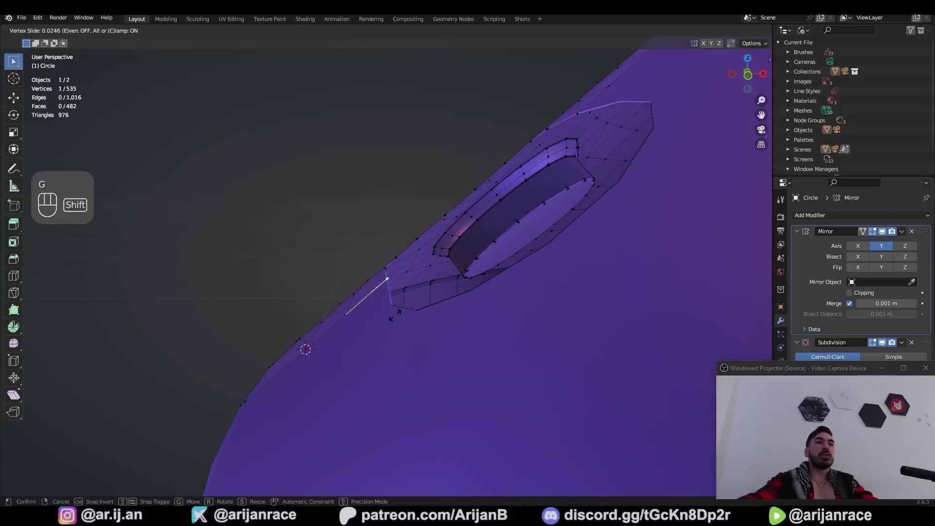
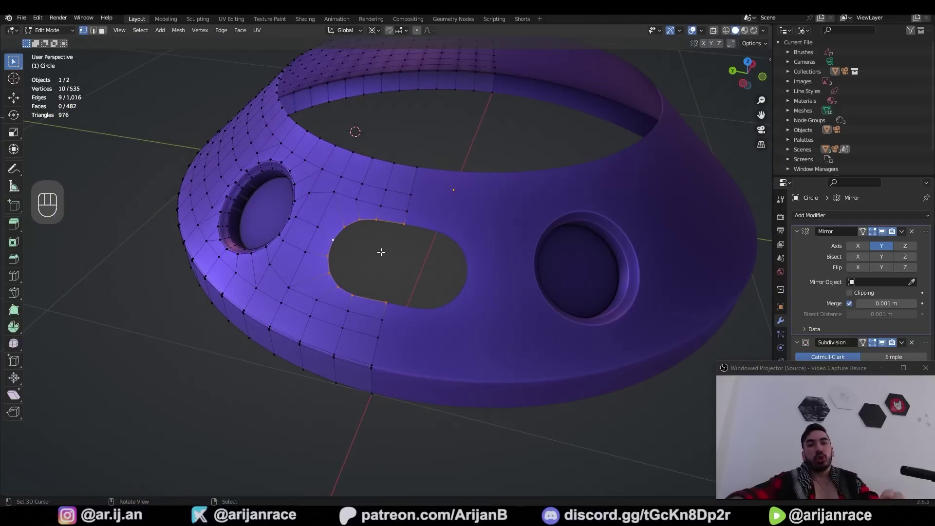
{"action": "middle_click", "coordinate": [366, 253]}
{"action": "middle_click", "coordinate": [379, 257]}
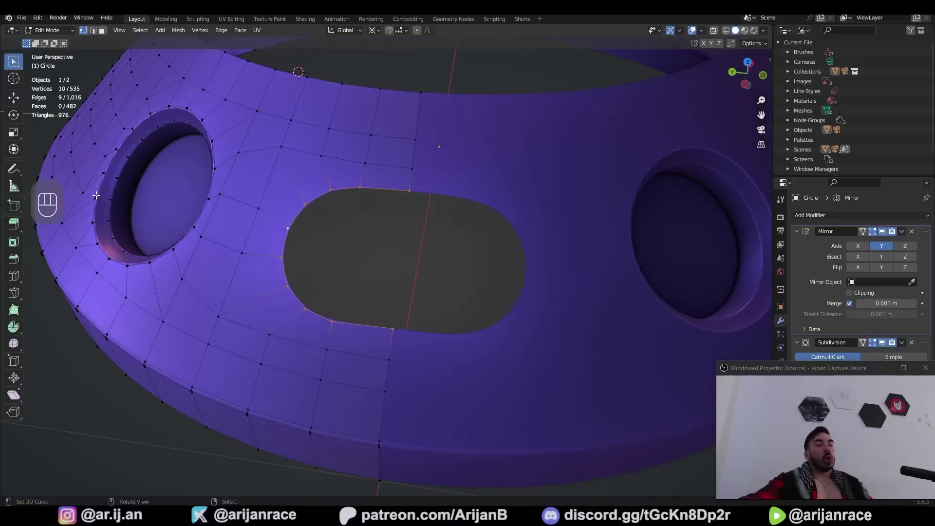
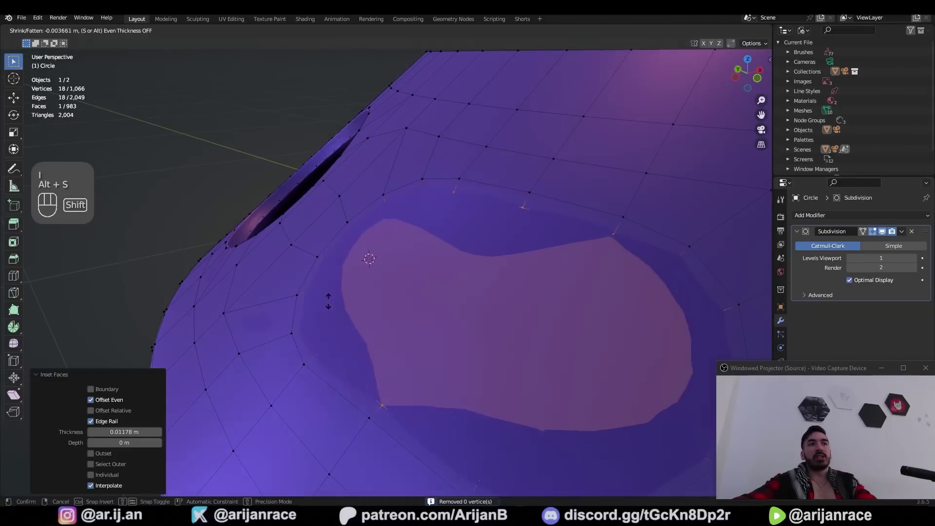
Step: Extrude the inset slot region inward and flatten it with LoopTools Flatten
{"action": "key", "text": "e"}
{"action": "key", "text": "s"}
{"action": "key", "text": "w"}
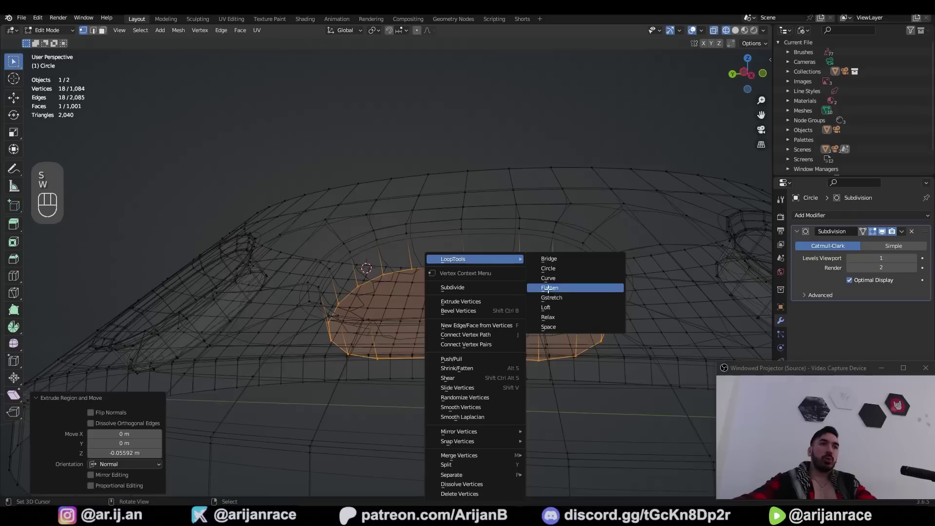
{"action": "left_click_drag", "start_coordinate": [452, 293], "coordinate": [451, 344]}
{"action": "key", "text": "shift+v"}
Step: Duplicate and scale the recessed face along X and Z, undoing the stray adjustment
{"action": "key", "text": "shift+d"}
{"action": "key", "text": "s"}
{"action": "key", "text": "x"}
{"action": "key", "text": "z"}
{"action": "left_click_drag", "start_coordinate": [436, 272], "coordinate": [436, 294]}
{"action": "key", "text": "2"}
{"action": "left_click", "coordinate": [416, 169]}
{"action": "key", "text": "ctrl+z"}
{"action": "key", "text": "ctrl+b"}
Step: Separate the slot's inner face into its own object
{"action": "key", "text": "Tab"}
{"action": "key", "text": "a"}
{"action": "key", "text": "ctrl+s"}
{"action": "key", "text": "z"}
{"action": "key", "text": "2"}
{"action": "middle_click", "coordinate": [407, 305]}
{"action": "middle_click", "coordinate": [423, 267]}
{"action": "key", "text": "p"}
Step: Fill the separated vertices into a half-oval face inside the slot outline
{"action": "key", "text": "Tab"}
{"action": "key", "text": "Tab"}
{"action": "key", "text": "1"}
{"action": "key", "text": "a"}
{"action": "key", "text": "f"}
{"action": "key", "text": "shift+KP_7"}
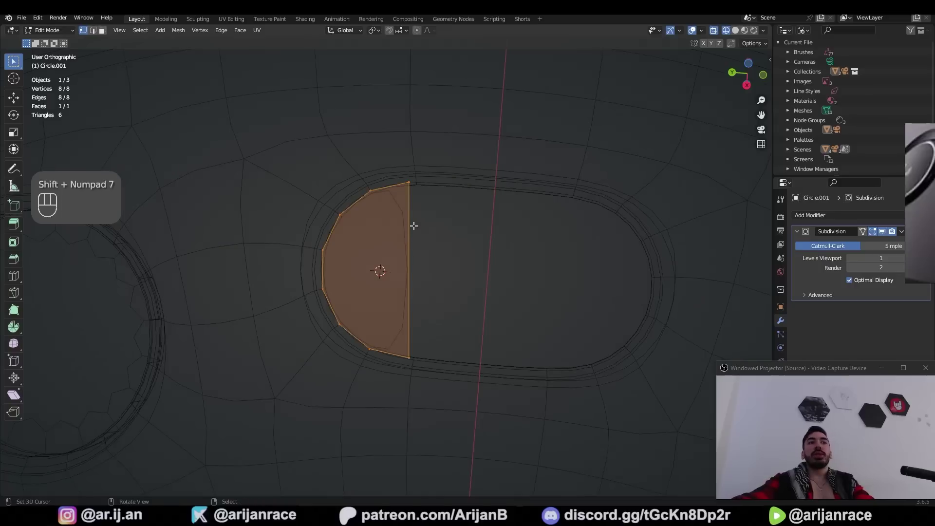
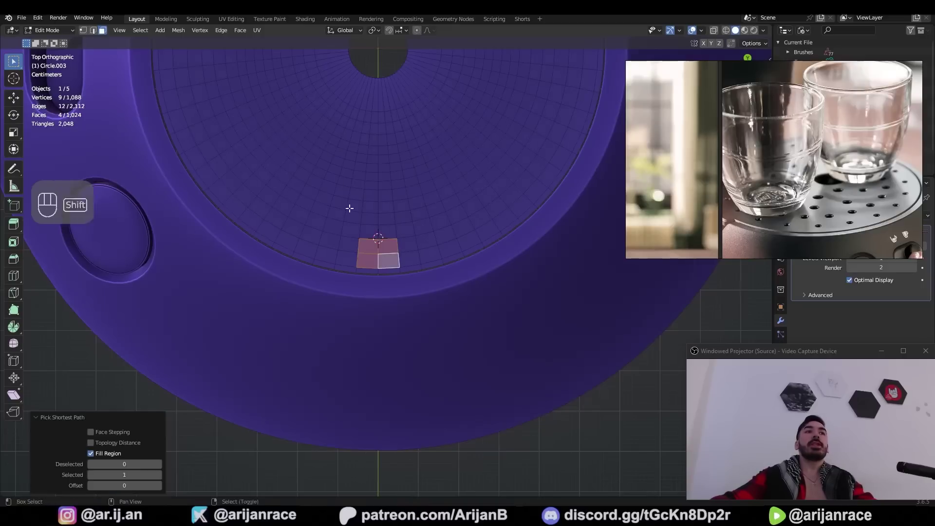
Step: Inset a small face patch on the drip tray, round it with LoopTools Circle and shrink it
{"action": "left_click", "coordinate": [384, 232]}
{"action": "left_click", "coordinate": [422, 259]}
{"action": "key", "text": "i"}
{"action": "key", "text": "w"}
{"action": "key", "text": "s"}
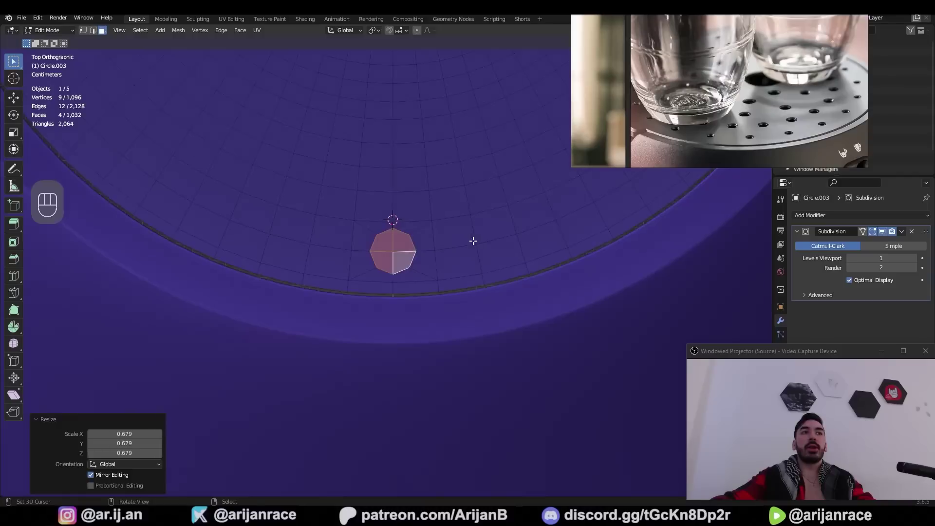
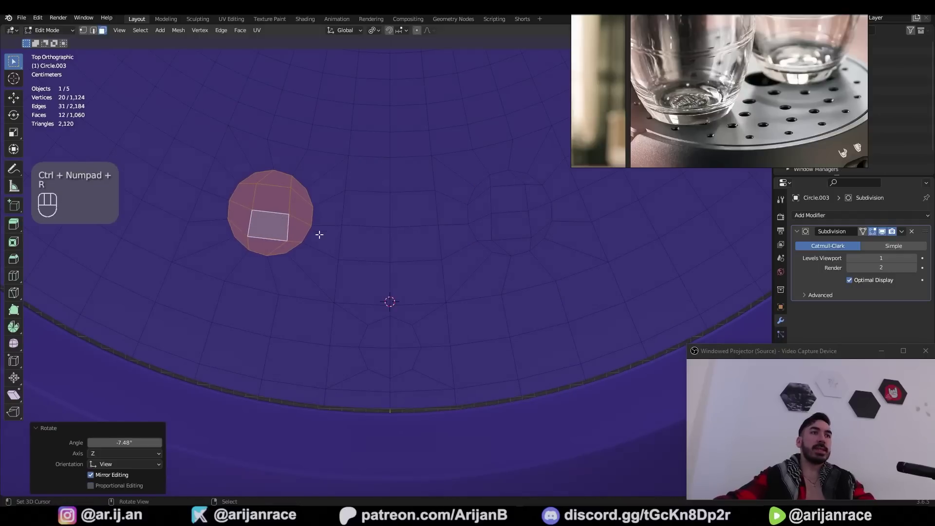
Step: Inset and round a second hole patch, undoing a misplaced move
{"action": "key", "text": "r"}
{"action": "key", "text": "3"}
{"action": "key", "text": "i"}
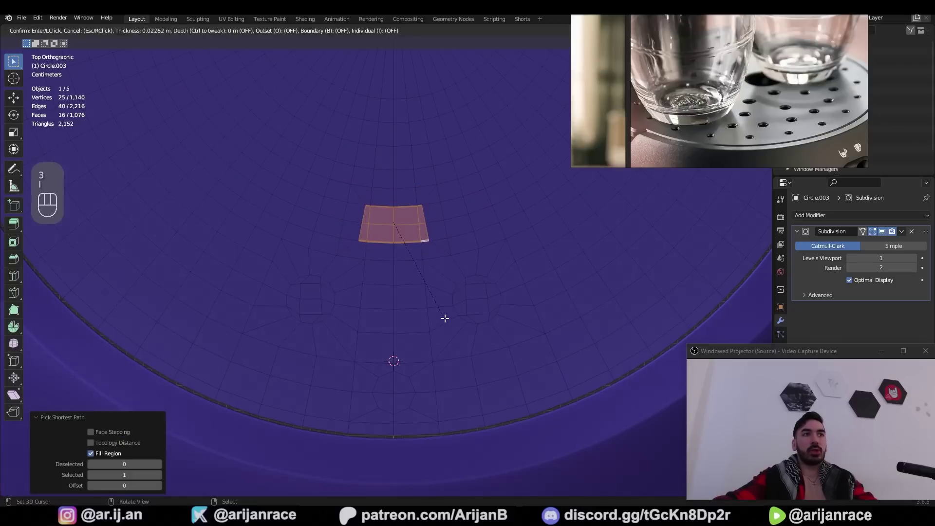
{"action": "key", "text": "w"}
{"action": "key", "text": "s"}
{"action": "key", "text": "g"}
{"action": "key", "text": "g"}
{"action": "left_click_drag", "start_coordinate": [405, 197], "coordinate": [402, 257]}
{"action": "key", "text": "ctrl+z"}
Step: Inset a third hole patch, scale the patches slightly and mark the wedge's radial edges
{"action": "left_click", "coordinate": [467, 258]}
{"action": "key", "text": "i"}
{"action": "key", "text": "g"}
{"action": "key", "text": "s"}
{"action": "key", "text": "g"}
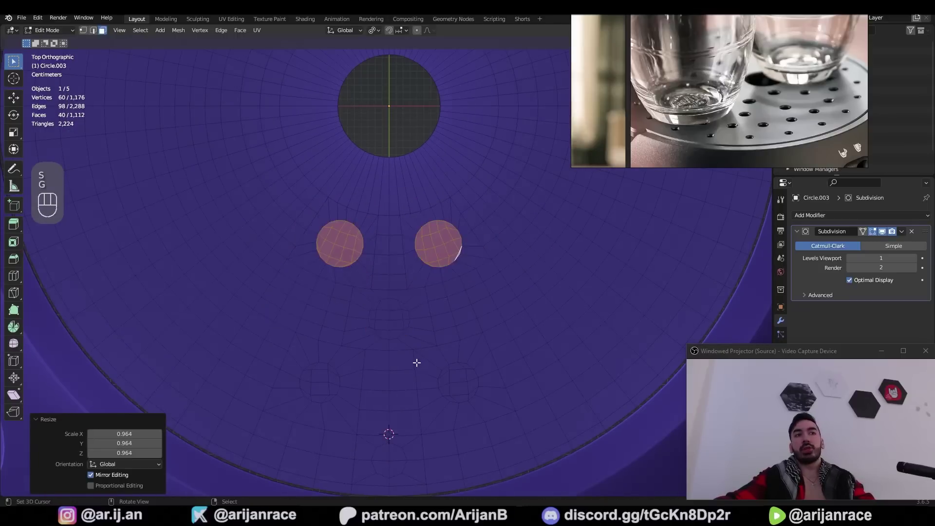
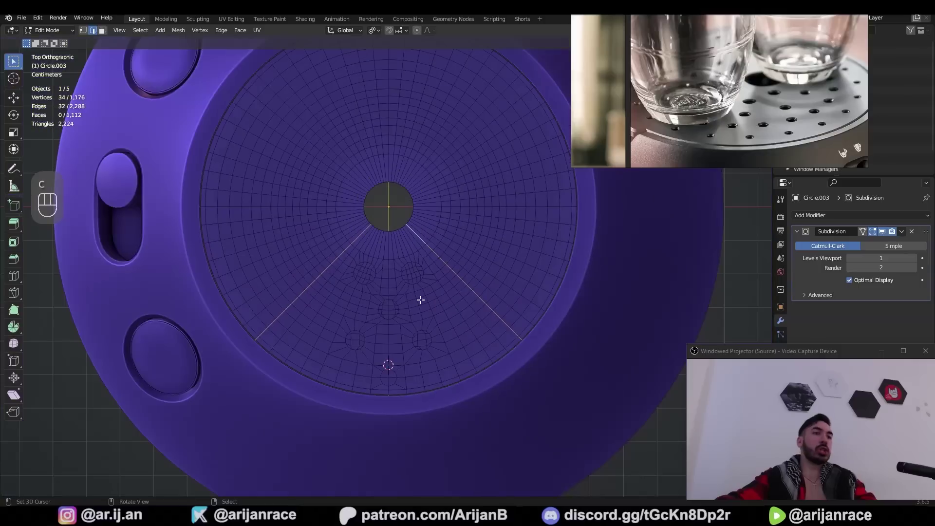
{"action": "key", "text": "ctrl+e"}
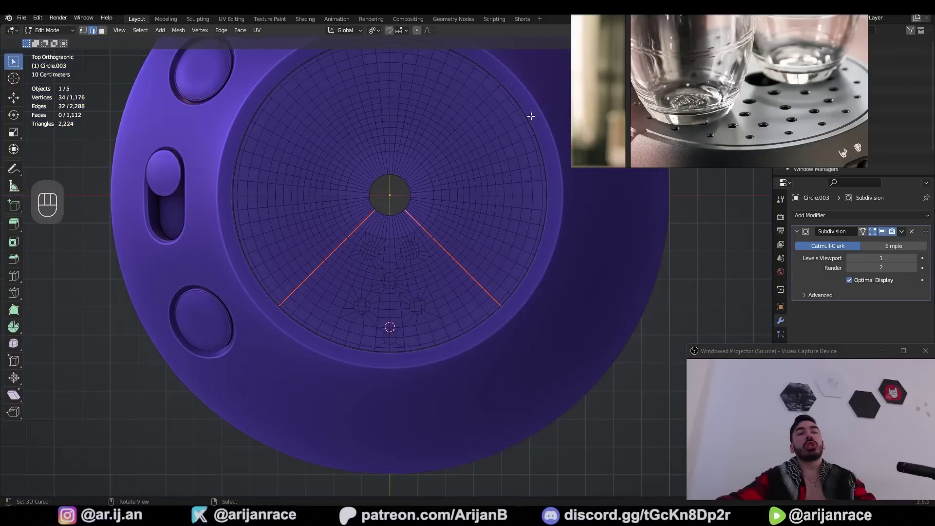
{"action": "middle_click", "coordinate": [408, 168]}
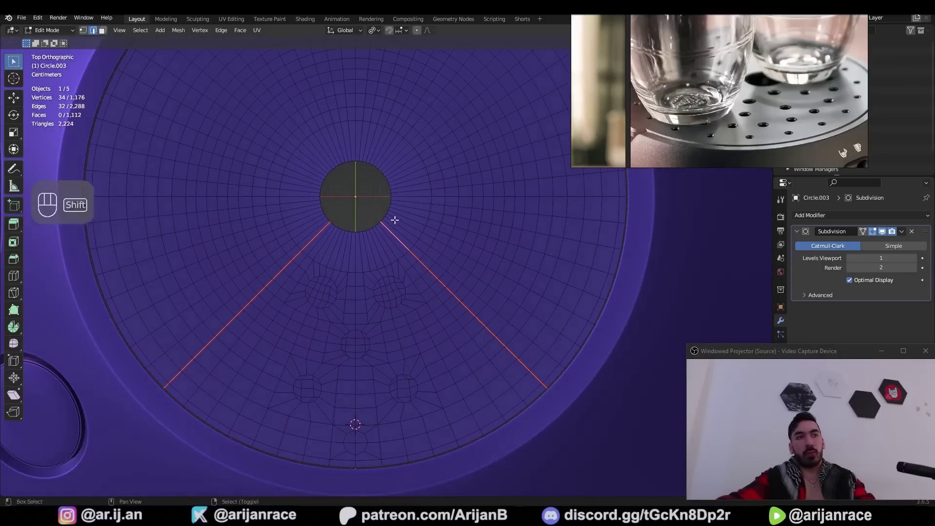
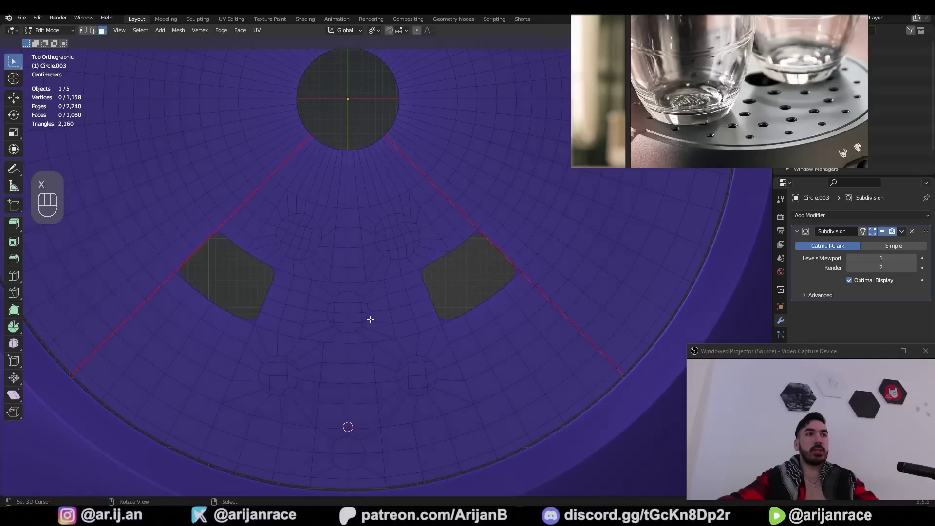
Step: Duplicate and rotate the hole patches around the tray centre, then select all matching hole faces
{"action": "key", "text": "Tab"}
{"action": "key", "text": "shift+s"}
{"action": "key", "text": "shift+d"}
{"action": "key", "text": "r"}
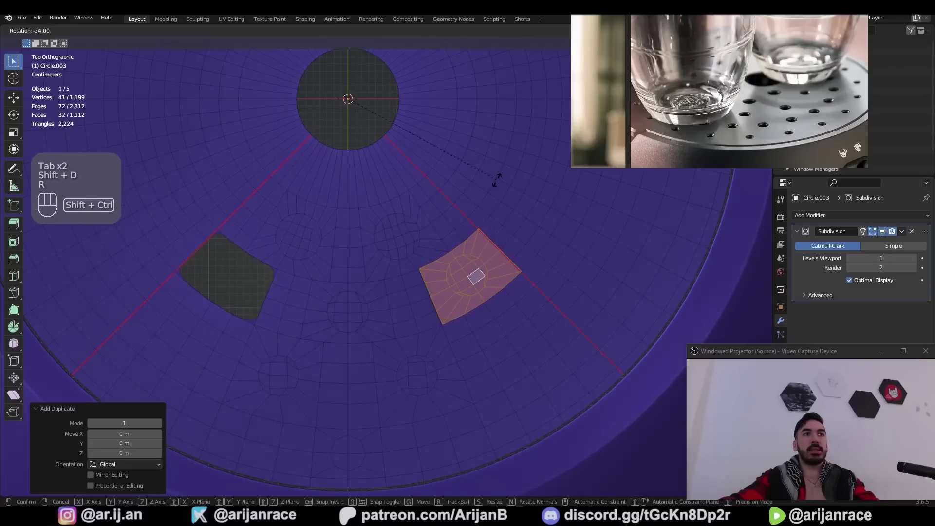
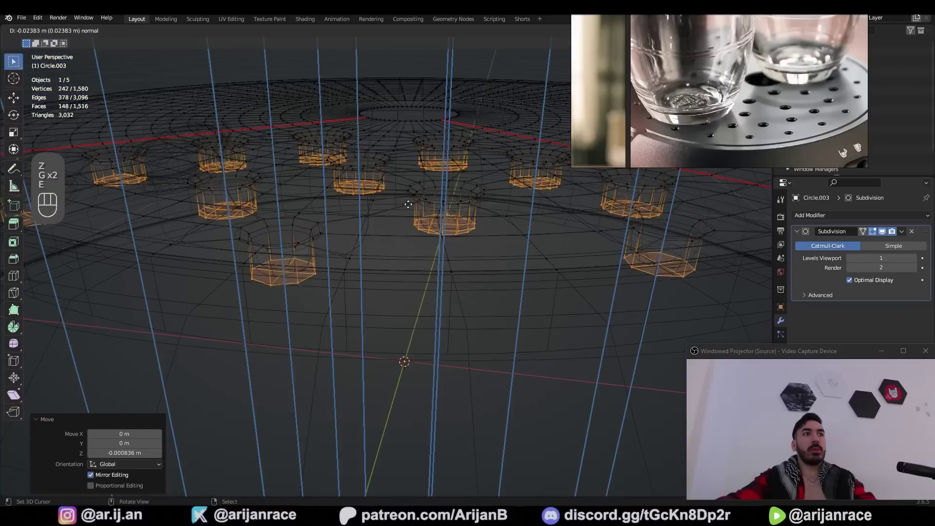
{"action": "key", "text": "x"}
{"action": "key", "text": "z"}
{"action": "key", "text": "shift+g"}
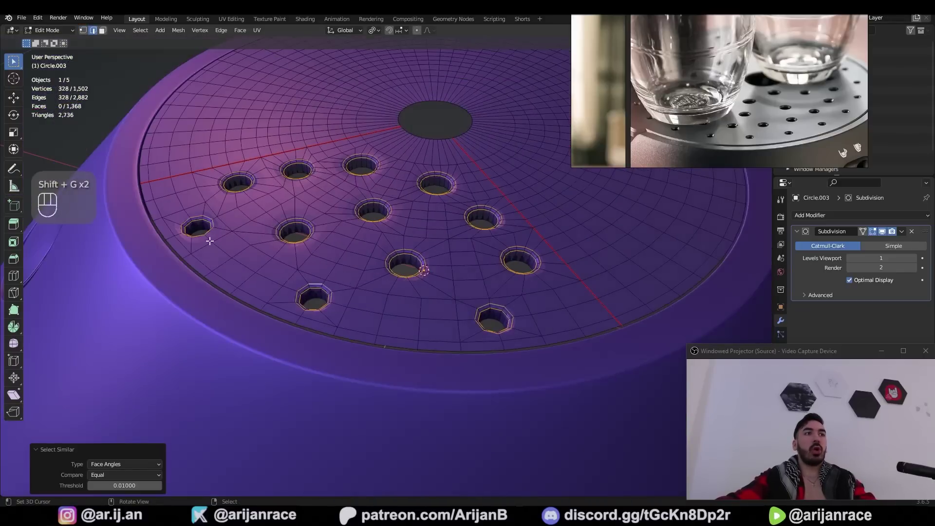
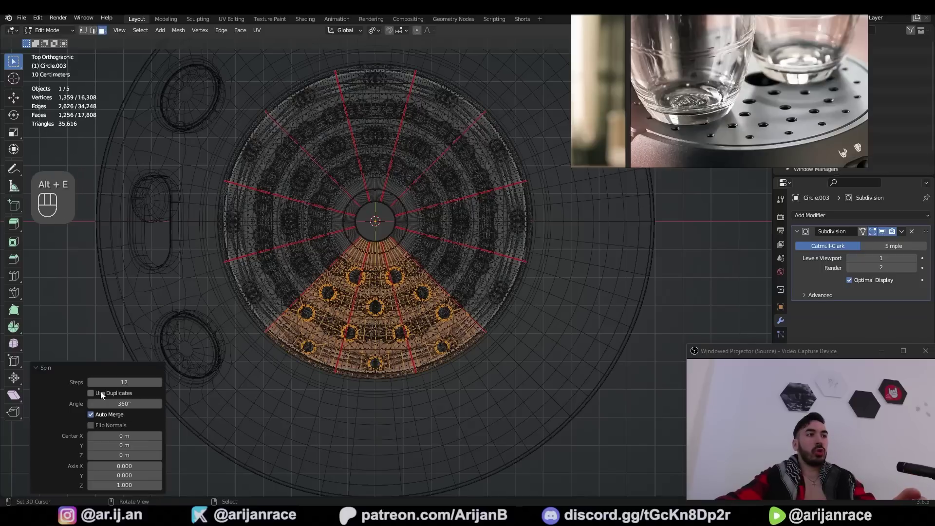
Step: Merge the spun drip tray's duplicate vertices by distance
{"action": "left_click", "coordinate": [107, 395]}
{"action": "key", "text": "a"}
{"action": "key", "text": "shift+w"}
{"action": "key", "text": "Tab"}
Step: Add a new cylinder to the scene for the machine body
{"action": "left_click_drag", "start_coordinate": [354, 278], "coordinate": [400, 278]}
{"action": "key", "text": "a"}
{"action": "key", "text": "a"}
{"action": "left_click_drag", "start_coordinate": [391, 293], "coordinate": [479, 234]}
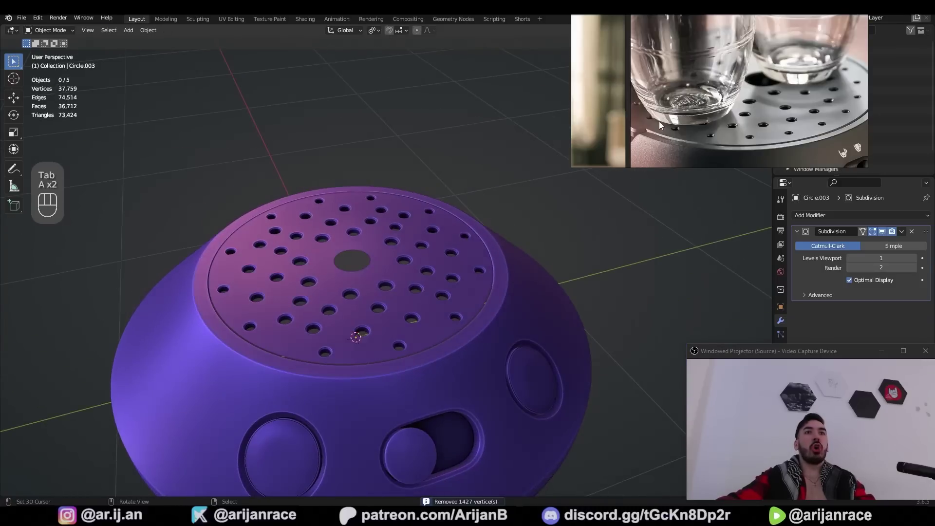
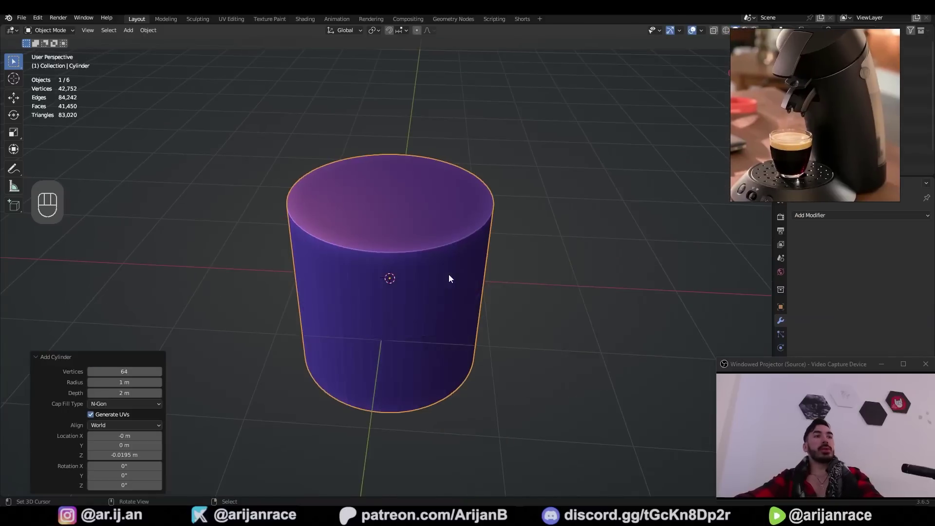
Step: Scale the body cylinder tall and add 40 horizontal loop cuts around it
{"action": "key", "text": "s"}
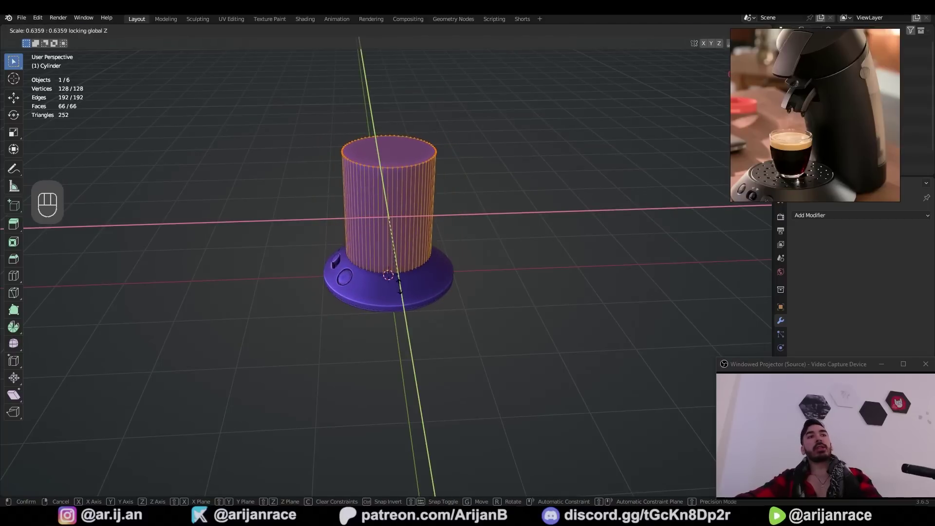
{"action": "key", "text": "Tab"}
{"action": "key", "text": "g"}
{"action": "key", "text": "g"}
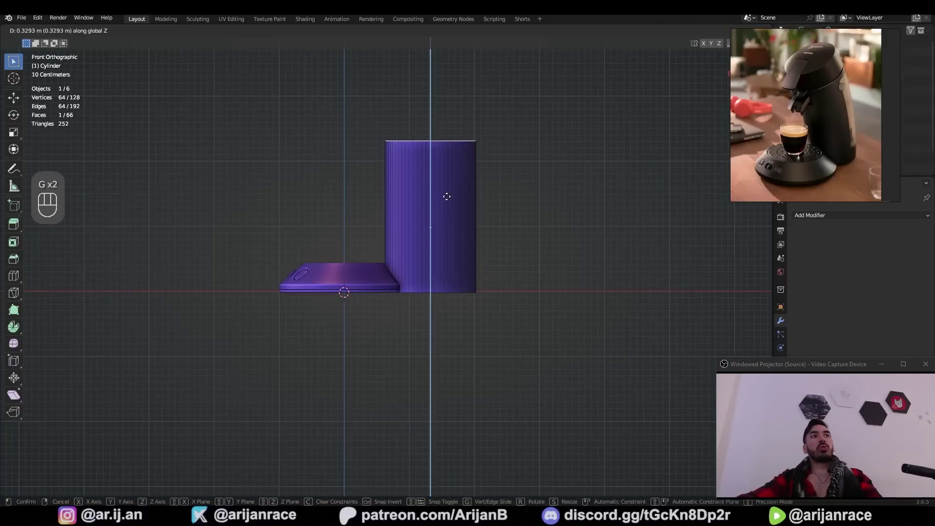
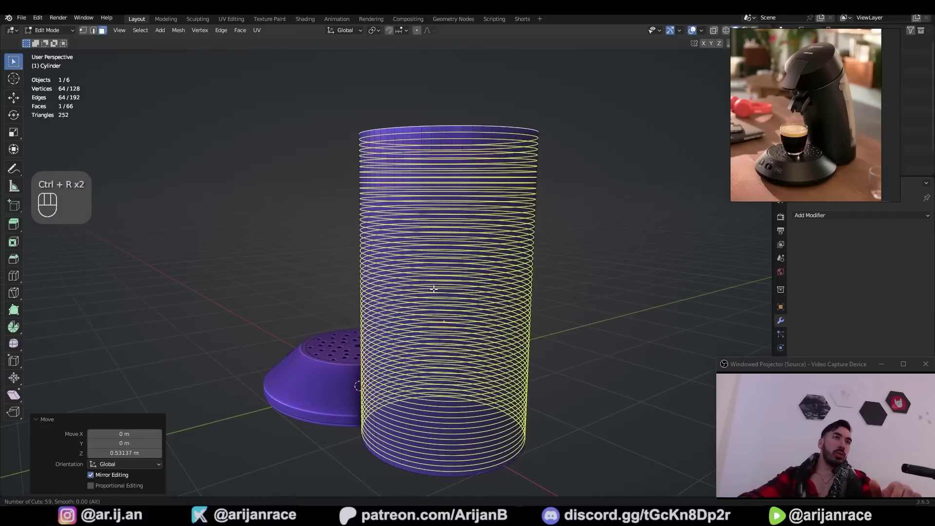
{"action": "left_click_drag", "start_coordinate": [501, 216], "coordinate": [435, 200]}
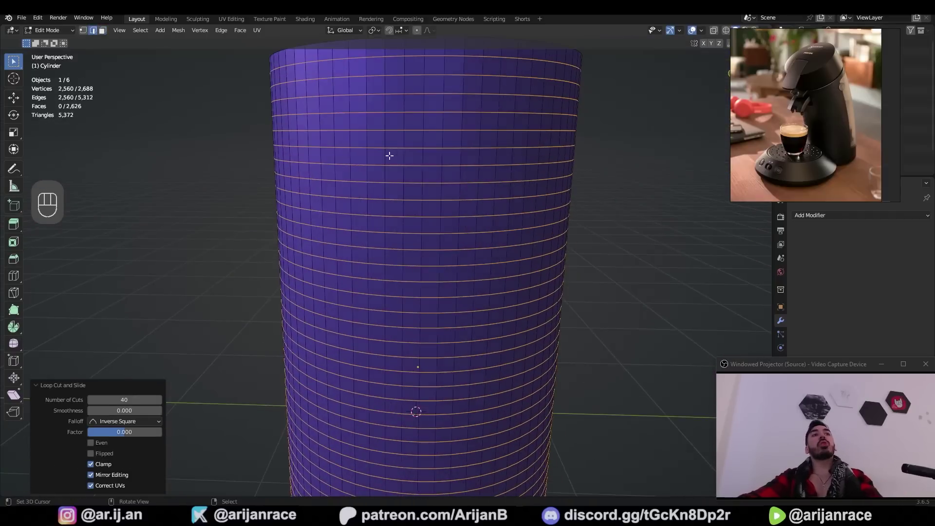
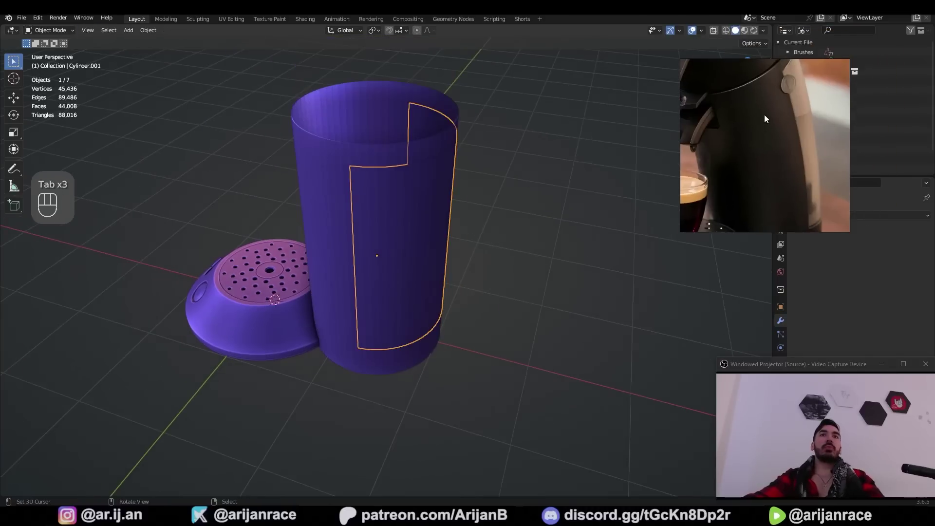
Step: Select the edge loops outlining the curved front panel on the body
{"action": "key", "text": "g"}
{"action": "key", "text": "Tab"}
{"action": "key", "text": "z"}
{"action": "left_click", "coordinate": [398, 237]}
{"action": "key", "text": "s"}
{"action": "key", "text": "ctrl+z"}
{"action": "key", "text": "Tab"}
{"action": "left_click", "coordinate": [396, 338]}
{"action": "key", "text": "Tab"}
{"action": "key", "text": "z"}
{"action": "double_click", "coordinate": [377, 185]}
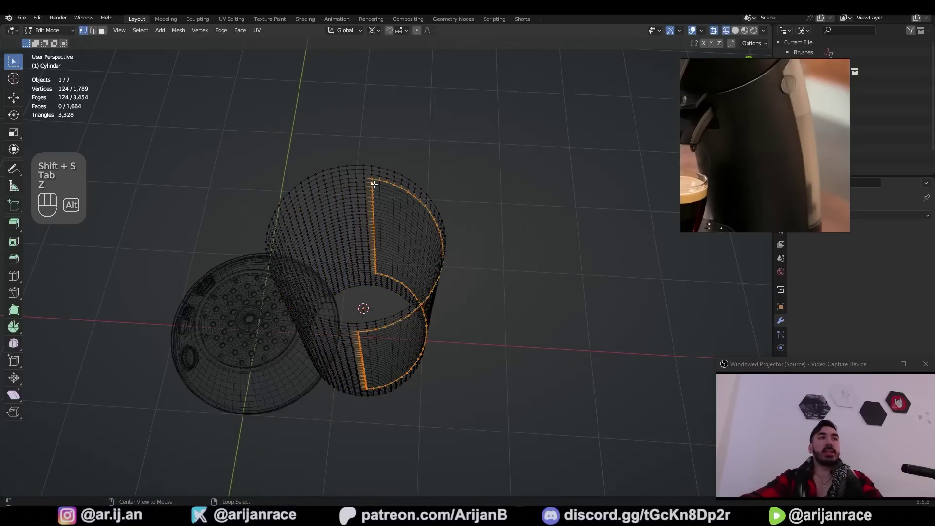
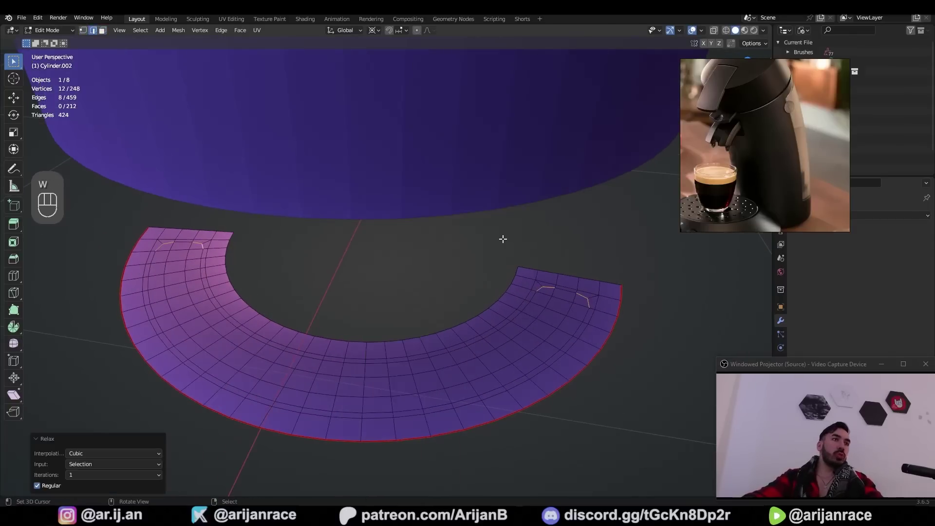
Step: Extrude the half-ring strip up into a wall and inset a face on it
{"action": "key", "text": "i"}
{"action": "key", "text": "e"}
{"action": "key", "text": "e"}
{"action": "key", "text": "3"}
{"action": "key", "text": "i"}
{"action": "key", "text": "w"}
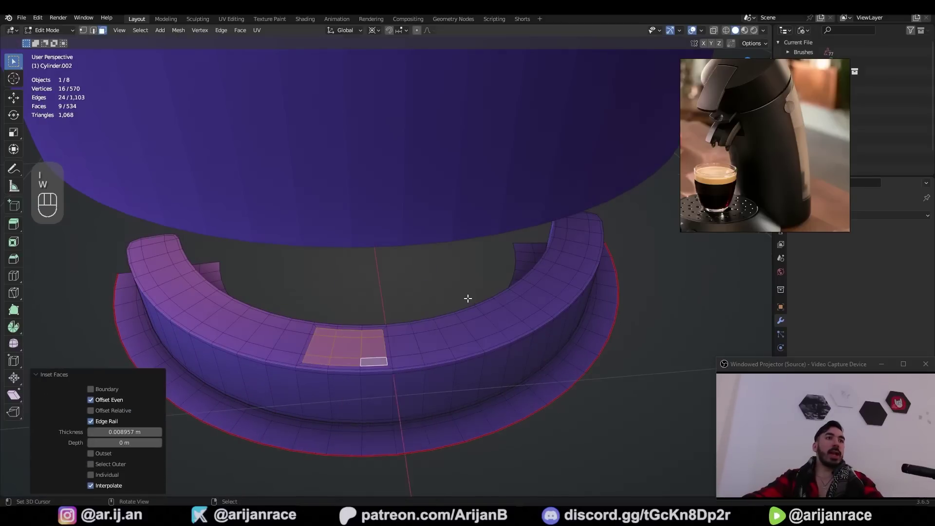
Step: Extrude a small round tube downward from the inset face
{"action": "key", "text": "w"}
{"action": "key", "text": "s"}
{"action": "key", "text": "shift+s"}
{"action": "key", "text": "r"}
{"action": "left_click", "coordinate": [418, 371]}
{"action": "key", "text": "e"}
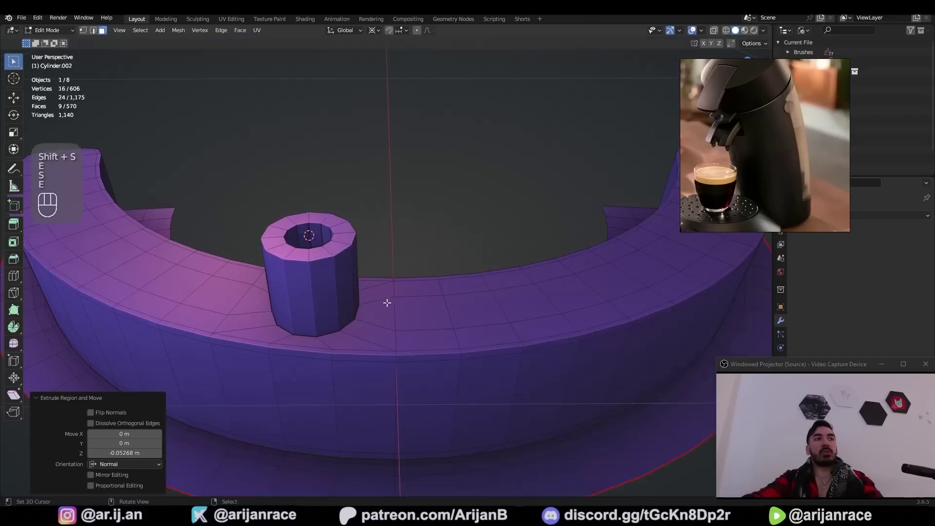
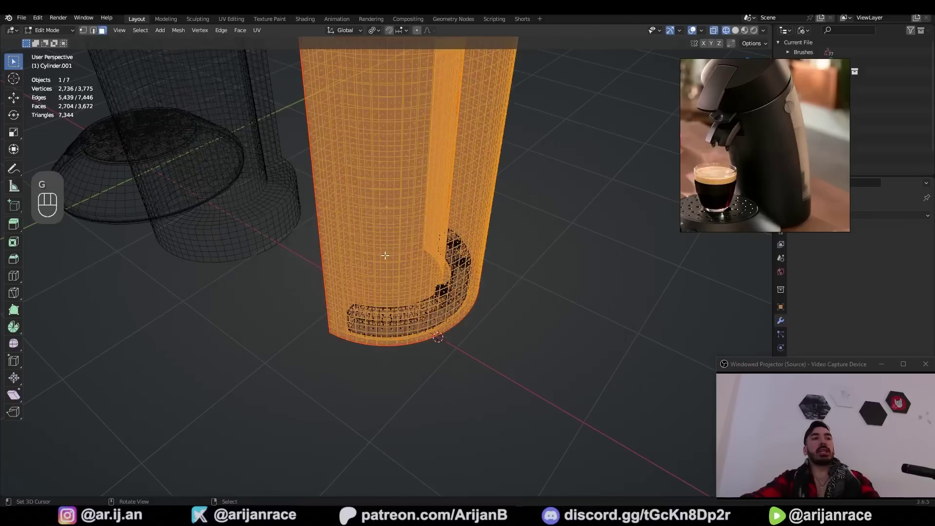
Step: Give the whole body shell thickness with Shrink/Fatten and recalculate its normals
{"action": "left_click", "coordinate": [399, 242]}
{"action": "key", "text": "e"}
{"action": "key", "text": "alt+s"}
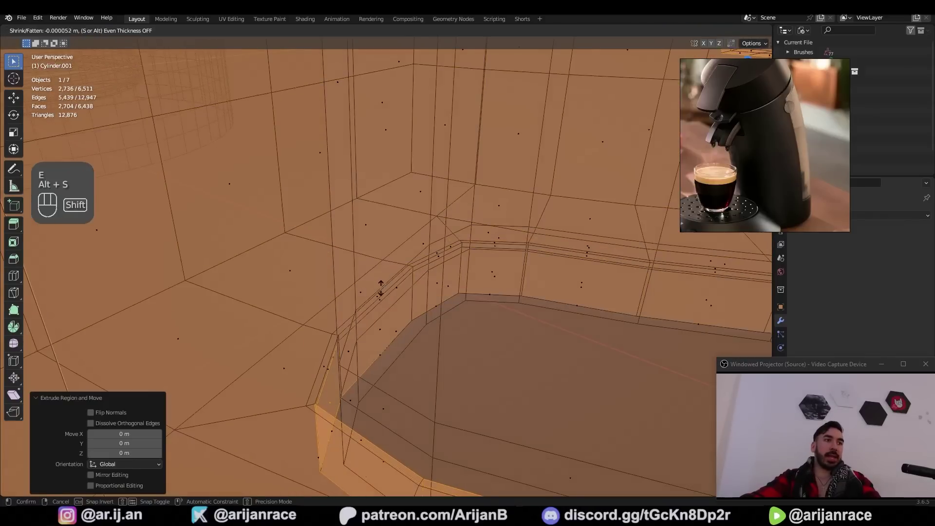
{"action": "key", "text": "z"}
{"action": "key", "text": "Tab"}
{"action": "left_click", "coordinate": [445, 226]}
{"action": "key", "text": "Tab"}
{"action": "key", "text": "a"}
{"action": "key", "text": "shift+n"}
{"action": "key", "text": "Tab"}
Step: Select faces on the body and reposition them along X and Z
{"action": "key", "text": "z"}
{"action": "middle_click", "coordinate": [425, 250]}
{"action": "key", "text": "z"}
{"action": "left_click", "coordinate": [431, 246]}
{"action": "key", "text": "z"}
{"action": "middle_click", "coordinate": [406, 233]}
{"action": "key", "text": "z"}
{"action": "key", "text": "g"}
{"action": "left_click", "coordinate": [378, 230]}
{"action": "key", "text": "3"}
{"action": "key", "text": "x"}
{"action": "key", "text": "z"}
Step: Select a band of faces at the body front and grow the selection three times
{"action": "key", "text": "a"}
{"action": "key", "text": "shift+w"}
{"action": "key", "text": "e"}
{"action": "key", "text": "a"}
{"action": "key", "text": "shift+w"}
{"action": "left_click", "coordinate": [385, 239]}
{"action": "key", "text": "ctrl+KP_Add"}
{"action": "key", "text": "ctrl+KP_Add"}
{"action": "key", "text": "ctrl+KP_Add"}
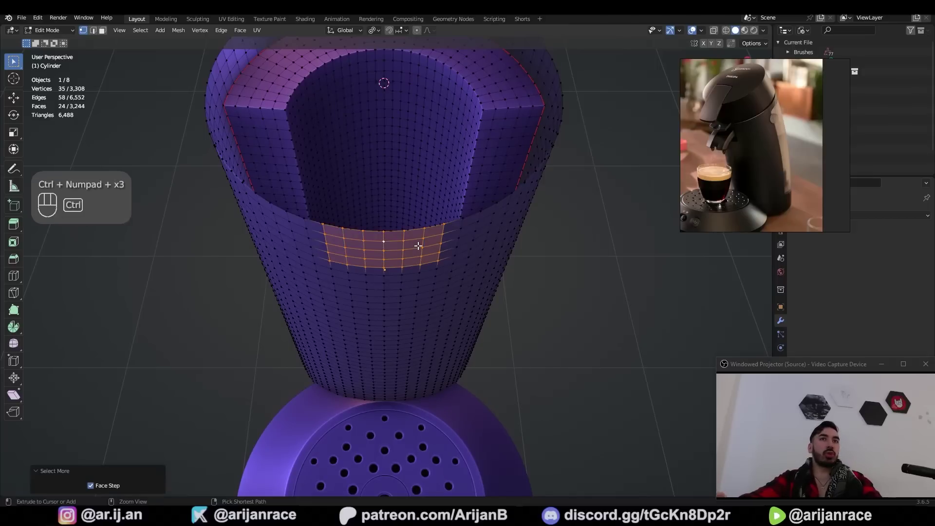
Step: Select the faces inside the body's front opening and duplicate them in place
{"action": "key", "text": "ctrl+KP_Add"}
{"action": "key", "text": "3"}
{"action": "key", "text": "e"}
{"action": "key", "text": "3"}
{"action": "left_click", "coordinate": [421, 176]}
{"action": "left_click", "coordinate": [365, 97]}
{"action": "key", "text": "x"}
{"action": "key", "text": "2"}
{"action": "key", "text": "3"}
{"action": "left_click", "coordinate": [484, 257]}
Step: Separate the duplicated front faces into their own spout object
{"action": "key", "text": "shift+d"}
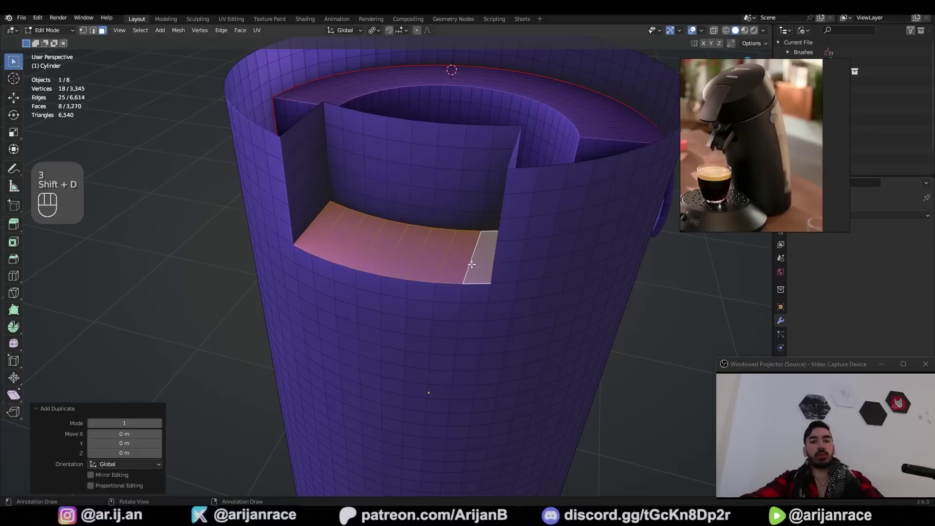
{"action": "key", "text": "p"}
{"action": "key", "text": "Tab"}
{"action": "left_click", "coordinate": [398, 255]}
{"action": "key", "text": "g"}
{"action": "key", "text": "Tab"}
{"action": "key", "text": "2"}
{"action": "key", "text": "x"}
{"action": "key", "text": "1"}
{"action": "key", "text": "2"}
Step: Extrude the spout faces and give the new object a Subdivision Surface modifier
{"action": "key", "text": "e"}
{"action": "key", "text": "e"}
{"action": "key", "text": "Tab"}
{"action": "key", "text": "ctrl+1"}
{"action": "key", "text": "ctrl+2"}
{"action": "left_click", "coordinate": [352, 240]}
{"action": "key", "text": "z"}
{"action": "left_click", "coordinate": [375, 252]}
{"action": "key", "text": "Tab"}
{"action": "key", "text": "ctrl+r"}
Step: Pull the spout flap out from the body, thicken it and shape its curve
{"action": "left_click_drag", "start_coordinate": [375, 217], "coordinate": [397, 217]}
{"action": "key", "text": "1"}
{"action": "left_click", "coordinate": [356, 203]}
{"action": "key", "text": "g"}
{"action": "key", "text": "alt+s"}
{"action": "key", "text": "alt+s"}
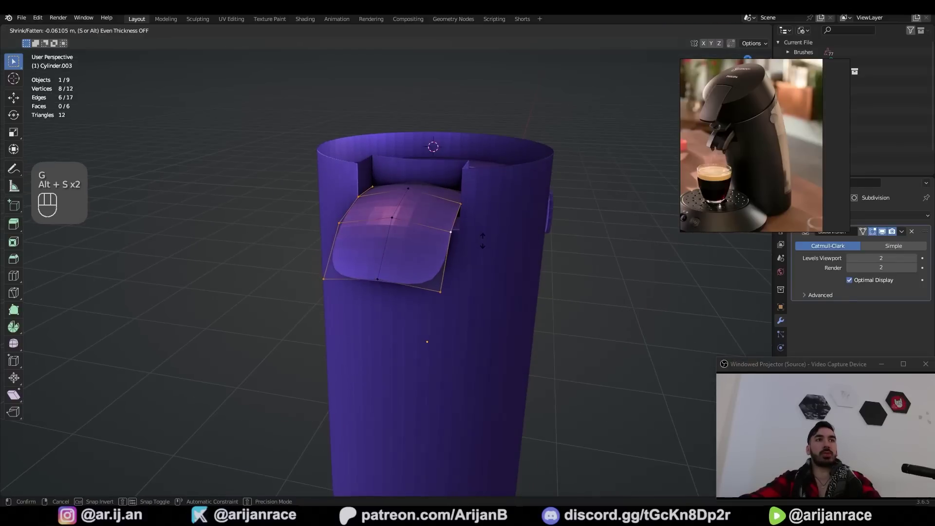
{"action": "key", "text": "Tab"}
{"action": "left_click_drag", "start_coordinate": [456, 260], "coordinate": [490, 281]}
{"action": "key", "text": "ctrl+a"}
{"action": "key", "text": "Tab"}
{"action": "left_click_drag", "start_coordinate": [462, 251], "coordinate": [488, 253]}
Step: Inset the middle strip of the spout flap
{"action": "key", "text": "z"}
{"action": "key", "text": "i"}
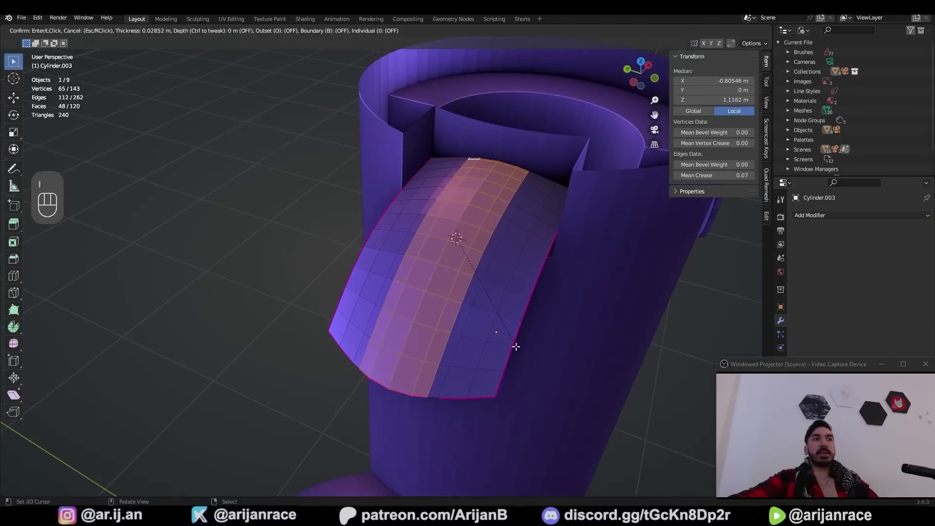
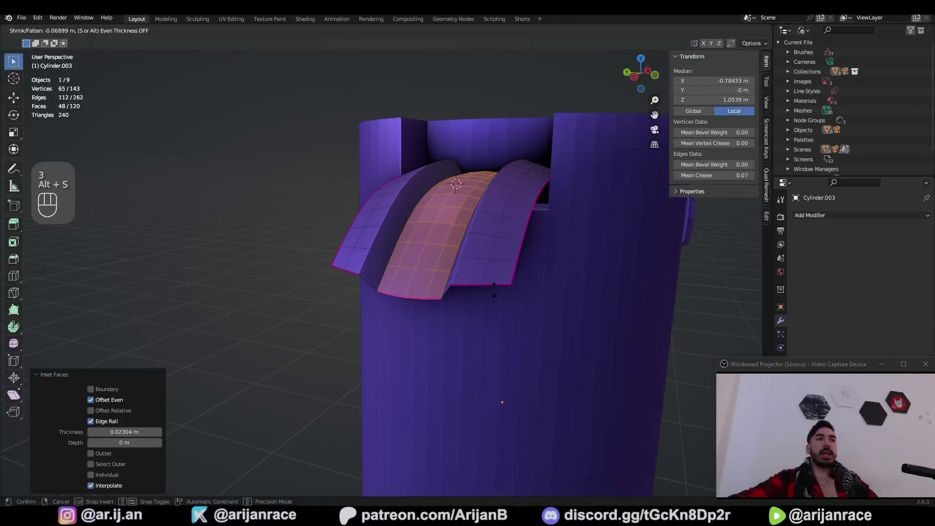
{"action": "key", "text": "shift+3"}
{"action": "key", "text": "z"}
{"action": "key", "text": "z"}
{"action": "left_click", "coordinate": [394, 192]}
Step: Select the edge rings across the flap and relax them into a smooth flow
{"action": "key", "text": "2"}
{"action": "left_click", "coordinate": [375, 211]}
{"action": "left_click", "coordinate": [388, 215]}
{"action": "left_click", "coordinate": [417, 219]}
{"action": "left_click", "coordinate": [442, 222]}
{"action": "left_click", "coordinate": [464, 221]}
{"action": "left_click", "coordinate": [496, 210]}
{"action": "key", "text": "ctrl+z"}
{"action": "key", "text": "w"}
{"action": "key", "text": "w"}
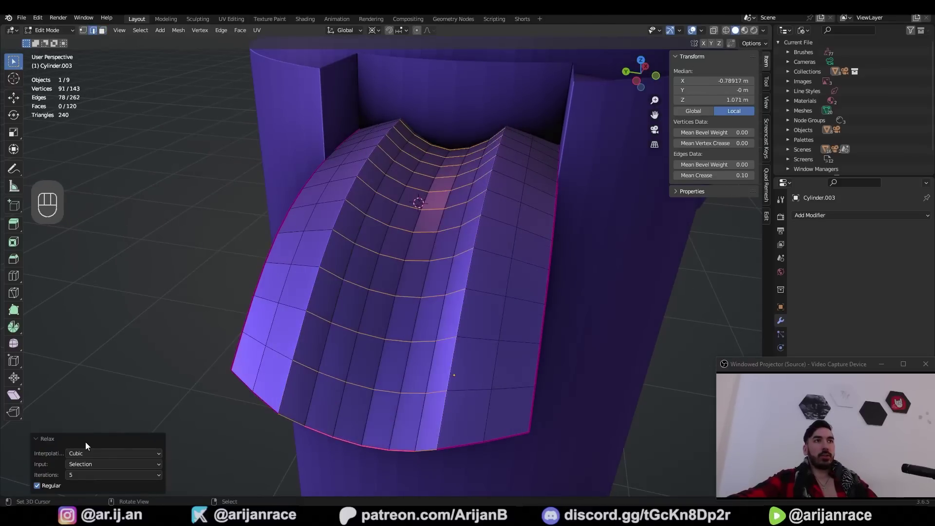
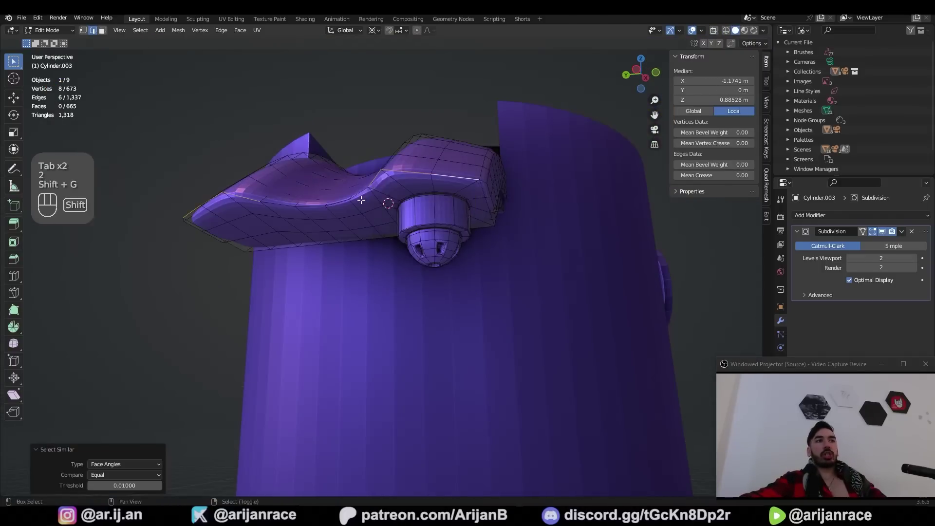
Step: Select the similar underside faces and bevel them to start the small nozzle
{"action": "left_click", "coordinate": [362, 195]}
{"action": "key", "text": "shift+g"}
{"action": "key", "text": "z"}
{"action": "key", "text": "ctrl+b"}
{"action": "key", "text": "Tab"}
{"action": "left_click_drag", "start_coordinate": [202, 217], "coordinate": [189, 249]}
{"action": "left_click_drag", "start_coordinate": [377, 262], "coordinate": [388, 281]}
{"action": "key", "text": "shift+s"}
{"action": "key", "text": "z"}
{"action": "key", "text": "a"}
Step: Shape the nozzle into a smooth dome with side slots and a centre opening, then finish editing
{"action": "key", "text": "shift+d"}
{"action": "key", "text": "shift+n"}
{"action": "key", "text": "z"}
{"action": "key", "text": "a"}
{"action": "key", "text": "shift+w"}
{"action": "key", "text": "Tab"}
{"action": "left_click_drag", "start_coordinate": [400, 297], "coordinate": [353, 255]}
{"action": "key", "text": "ctrl+shift+alt+c"}
{"action": "key", "text": "z"}
{"action": "key", "text": "s"}
{"action": "key", "text": "a"}
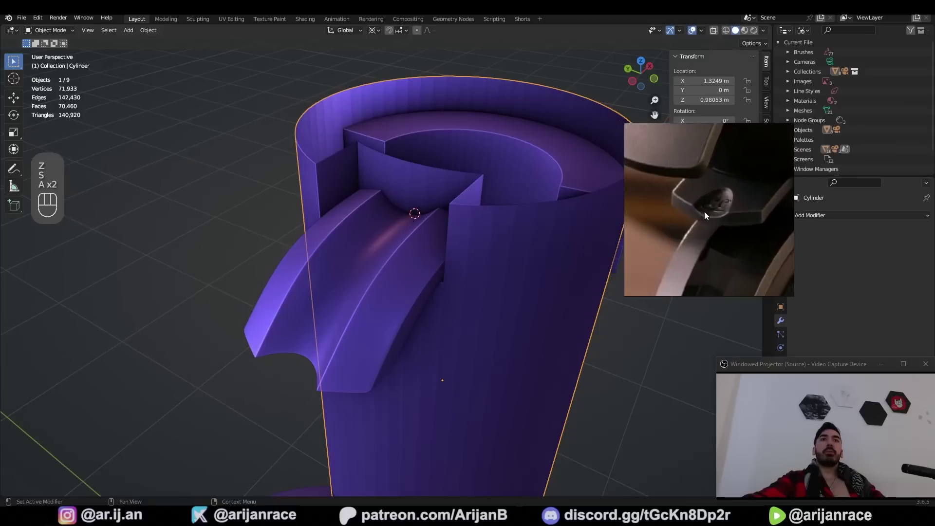
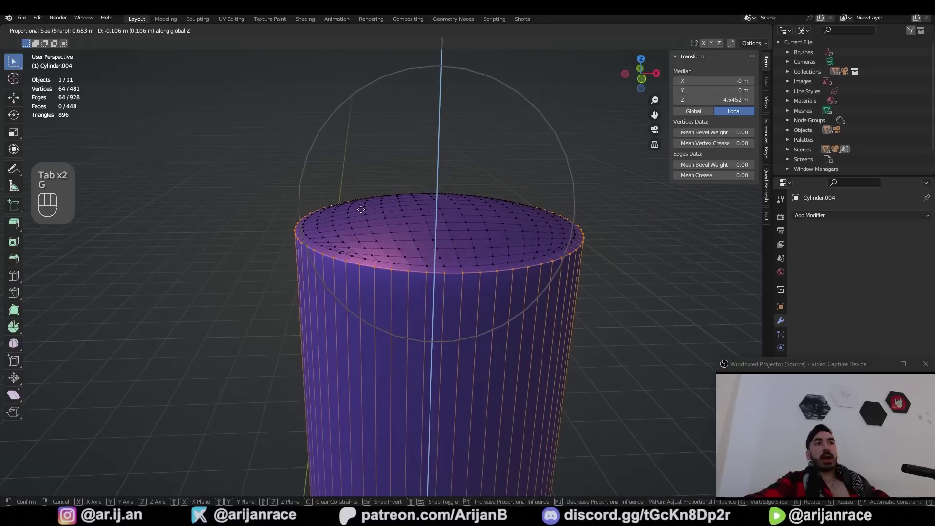
Step: Knife-cut a straight notch across the lid's domed top and slide the new vertex along its edge
{"action": "key", "text": "Tab"}
{"action": "left_click_drag", "start_coordinate": [333, 244], "coordinate": [686, 217]}
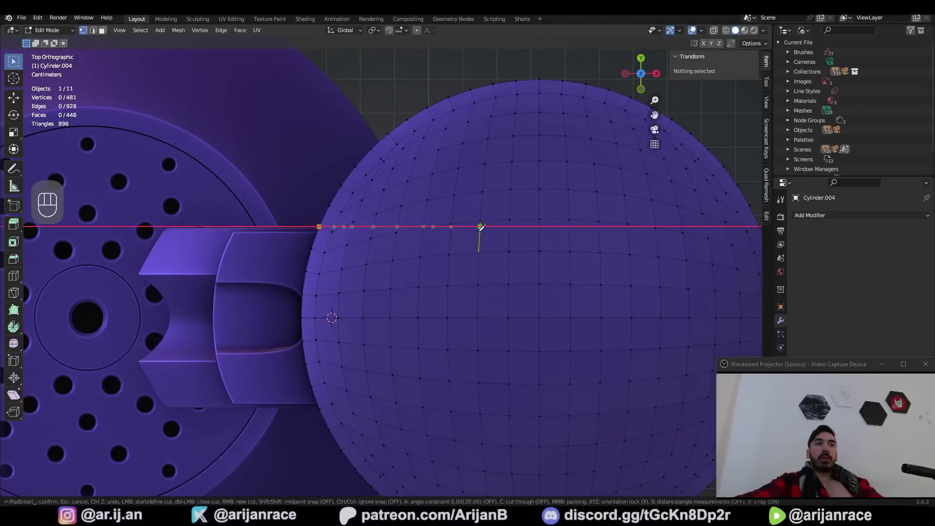
{"action": "key", "text": "g"}
{"action": "key", "text": "a"}
{"action": "key", "text": "ctrl+z"}
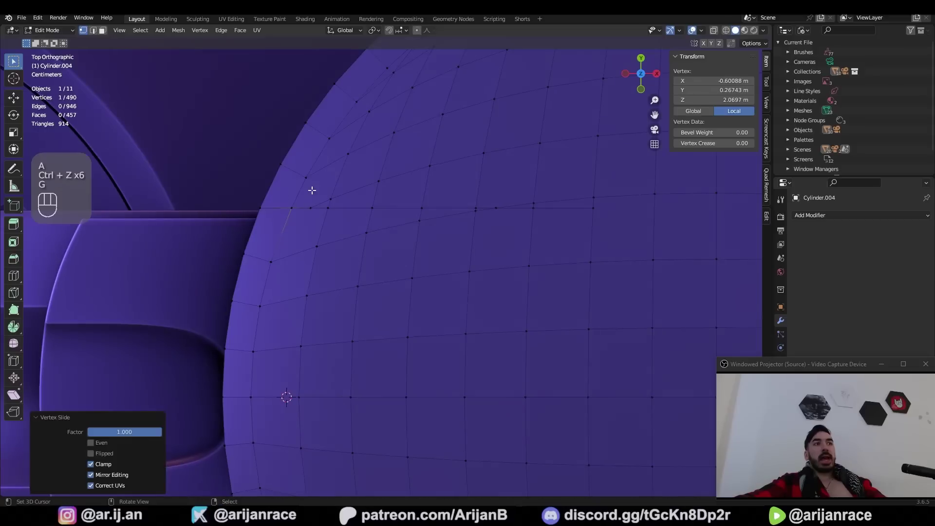
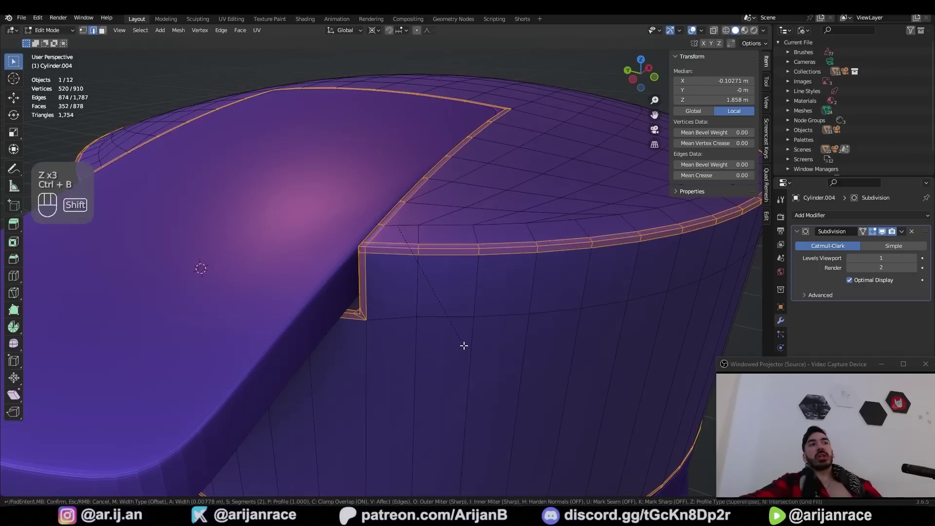
Step: Finish the lid bevel and raise the pieces to subdivision level 2 (Ctrl+2)
{"action": "key", "text": "Tab"}
{"action": "left_click_drag", "start_coordinate": [358, 246], "coordinate": [334, 214]}
{"action": "key", "text": "z"}
{"action": "middle_click", "coordinate": [402, 250]}
{"action": "key", "text": "z"}
{"action": "middle_click", "coordinate": [379, 232]}
{"action": "middle_click", "coordinate": [339, 248]}
{"action": "key", "text": "ctrl+1"}
{"action": "key", "text": "ctrl+2"}
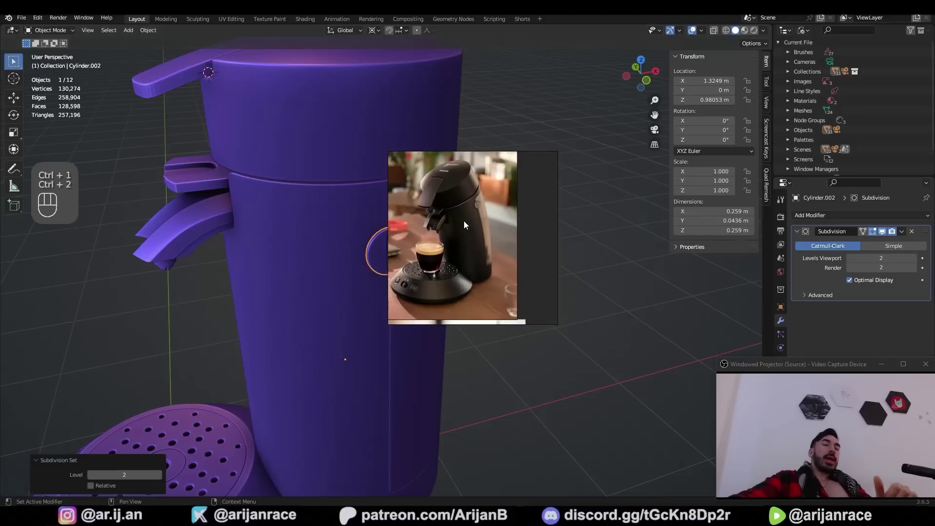
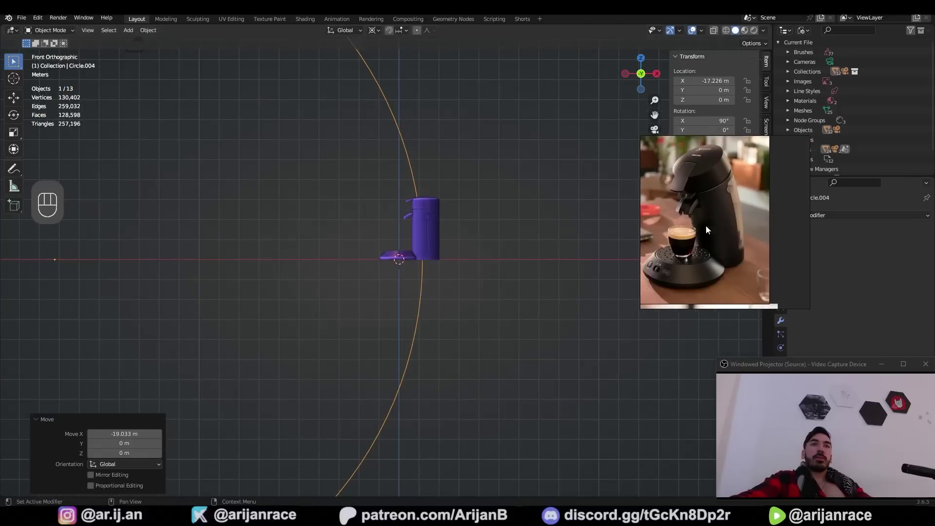
Step: Add a large circle curve and shift it sideways next to the machine body
{"action": "key", "text": "g"}
{"action": "key", "text": "z"}
{"action": "key", "text": "s"}
{"action": "key", "text": "g"}
{"action": "key", "text": "Tab"}
{"action": "key", "text": "1"}
{"action": "left_click", "coordinate": [412, 279]}
{"action": "key", "text": "shift+s"}
{"action": "key", "text": "a"}
{"action": "key", "text": "a"}
{"action": "key", "text": "b"}
{"action": "key", "text": "b"}
{"action": "key", "text": "x"}
{"action": "key", "text": "Tab"}
{"action": "left_click_drag", "start_coordinate": [438, 211], "coordinate": [417, 241]}
{"action": "key", "text": "ctrl+1"}
{"action": "key", "text": "ctrl+2"}
Step: Bend the machine body along the circle with a Curve modifier and save the file
{"action": "left_click", "coordinate": [825, 278]}
{"action": "key", "text": "ctrl+a"}
{"action": "left_click_drag", "start_coordinate": [195, 241], "coordinate": [275, 322]}
{"action": "left_click", "coordinate": [441, 212]}
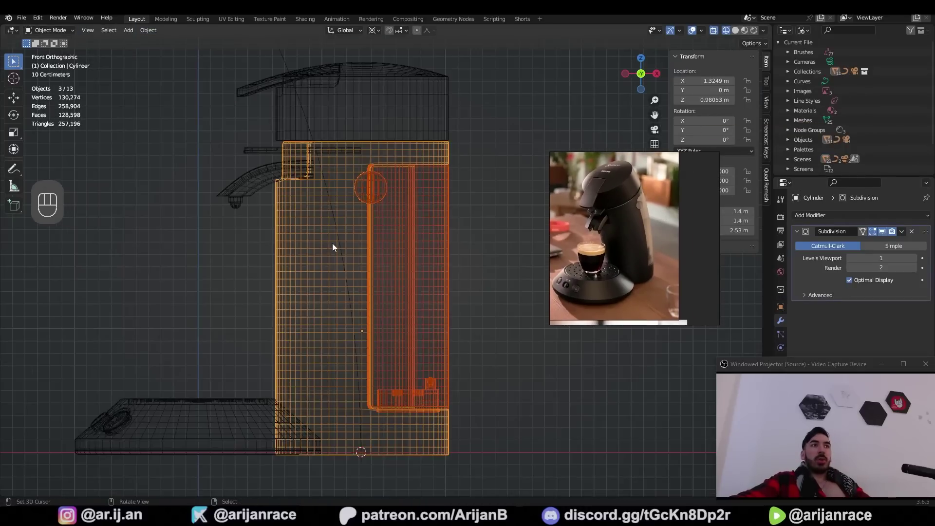
{"action": "key", "text": "ctrl+j"}
{"action": "left_click", "coordinate": [406, 248]}
{"action": "key", "text": "g"}
{"action": "key", "text": "z"}
{"action": "key", "text": "z"}
{"action": "key", "text": "z"}
{"action": "left_click", "coordinate": [314, 327]}
{"action": "key", "text": "a"}
{"action": "key", "text": "g"}
{"action": "left_click_drag", "start_coordinate": [846, 220], "coordinate": [769, 248]}
{"action": "key", "text": "ctrl+s"}
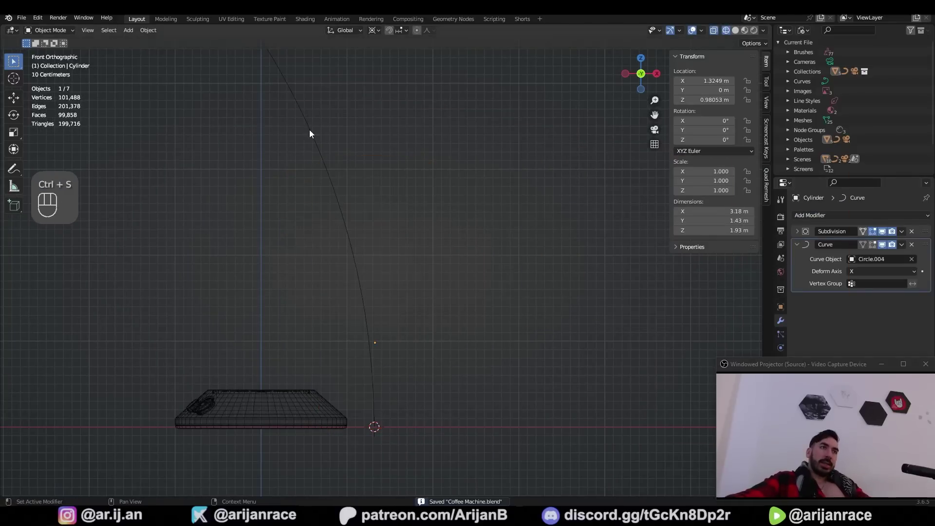
Step: Move and rotate the bent body so it rests on the perforated base
{"action": "key", "text": "KP_1"}
{"action": "key", "text": "g"}
{"action": "key", "text": "r"}
{"action": "key", "text": "g"}
{"action": "key", "text": "r"}
{"action": "key", "text": "KP_3"}
{"action": "key", "text": "g"}
{"action": "key", "text": "g"}
{"action": "left_click_drag", "start_coordinate": [345, 280], "coordinate": [368, 264]}
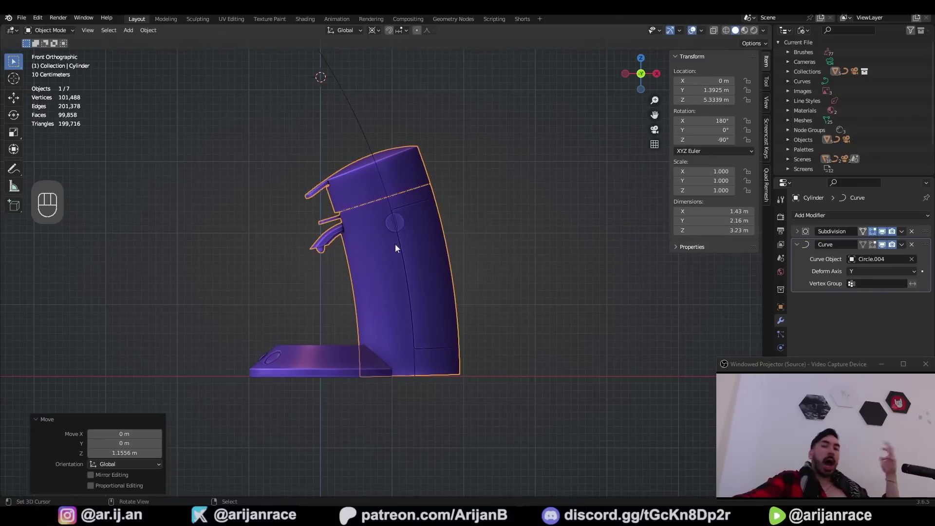
{"action": "key", "text": "g"}
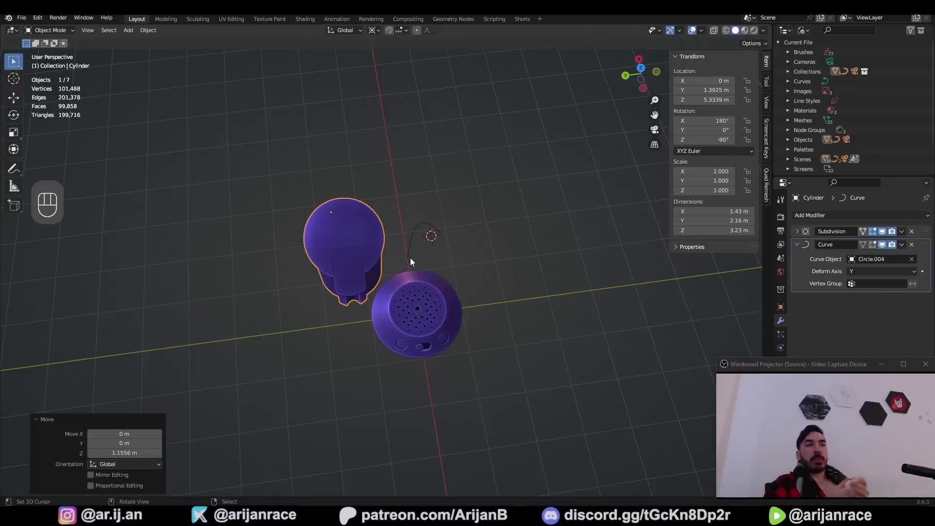
Step: Apply transforms to the machine parts and shade the whole machine smooth
{"action": "key", "text": "shift+s"}
{"action": "left_click", "coordinate": [811, 253]}
{"action": "key", "text": "ctrl+a"}
{"action": "key", "text": "ctrl+shift+g"}
{"action": "key", "text": "KP_7"}
{"action": "key", "text": "Tab"}
{"action": "key", "text": "ctrl+s"}
{"action": "key", "text": "a"}
{"action": "left_click_drag", "start_coordinate": [399, 292], "coordinate": [492, 293]}
{"action": "left_click_drag", "start_coordinate": [472, 253], "coordinate": [365, 262]}
{"action": "left_click", "coordinate": [445, 252]}
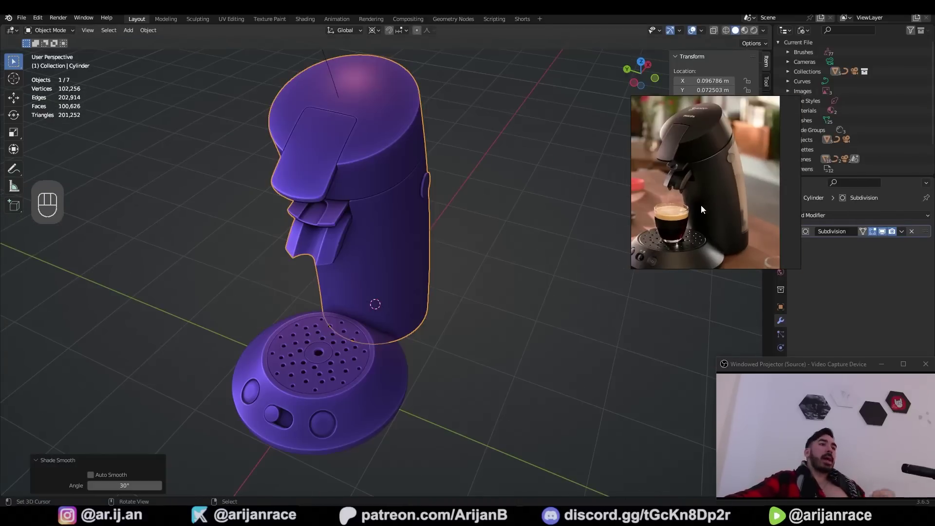